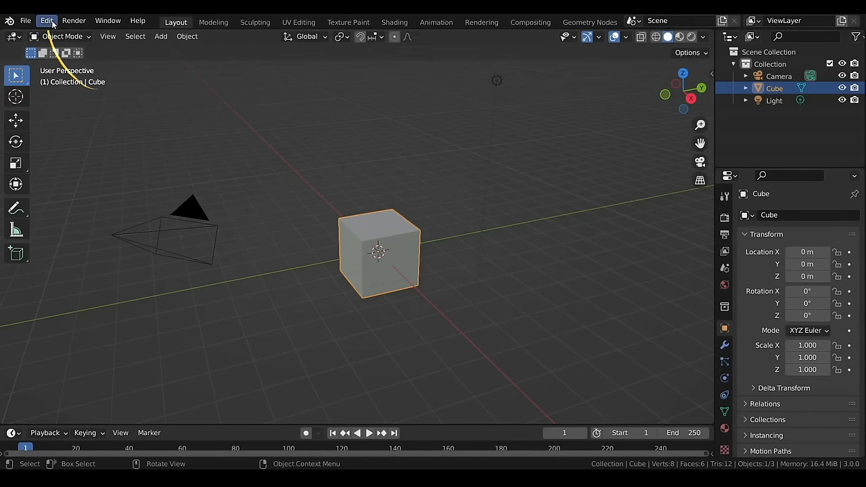
Step: Orbit and zoom the viewport to frame the default cube
left_click(54, 23)
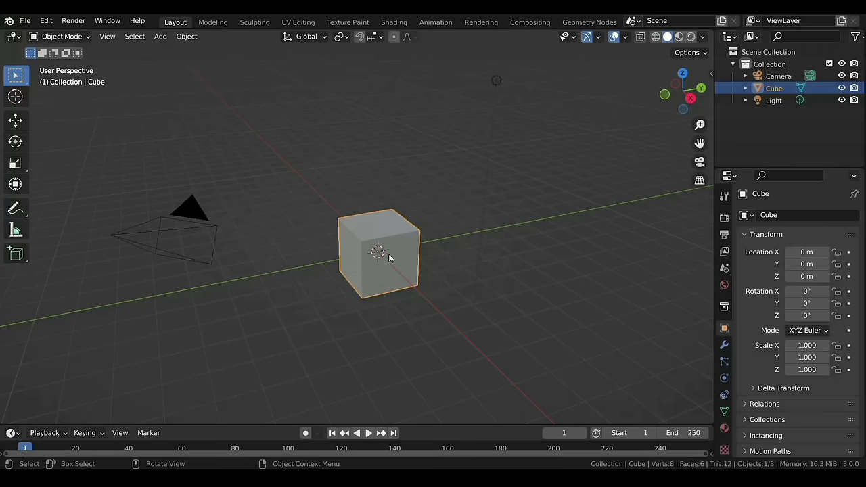
middle_click(391, 256)
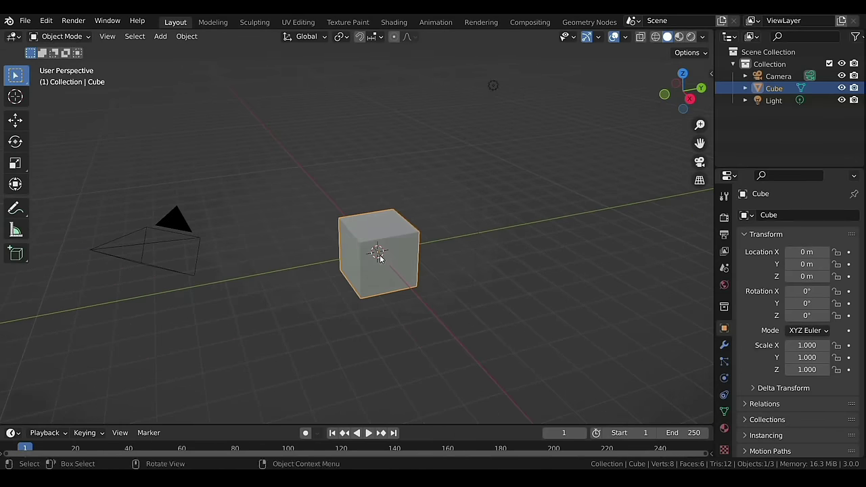
middle_click(393, 257)
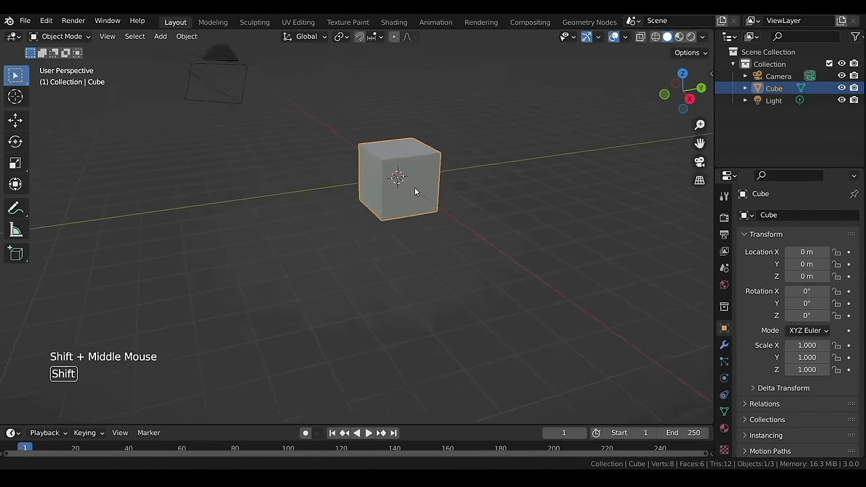
scroll("down", 3)
scroll("up", 3)
scroll("down", 3)
Step: Select the cube, show its dimensions in the N sidebar and begin entering the 3.05 m width
left_click(187, 242)
left_click(496, 110)
left_click(392, 256)
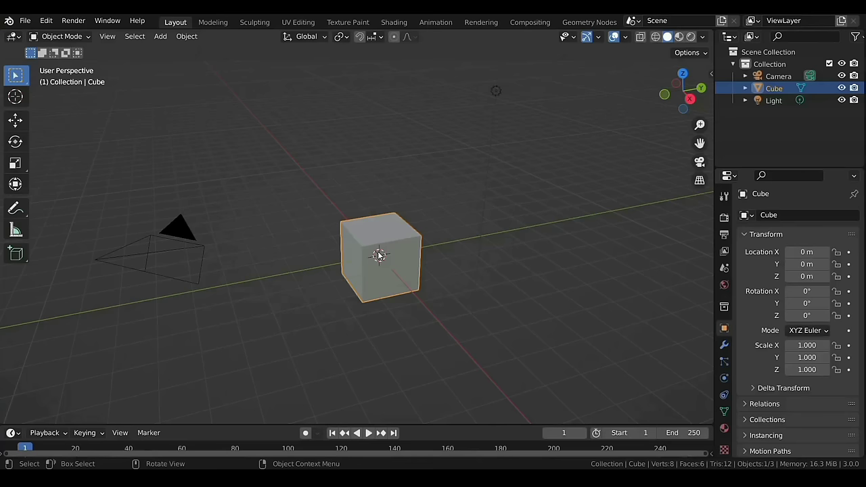
left_click(379, 255)
left_click(379, 256)
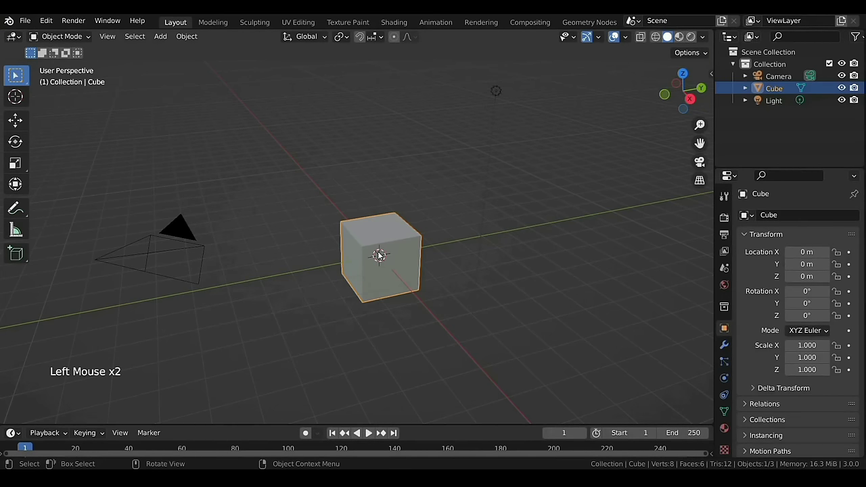
key("n")
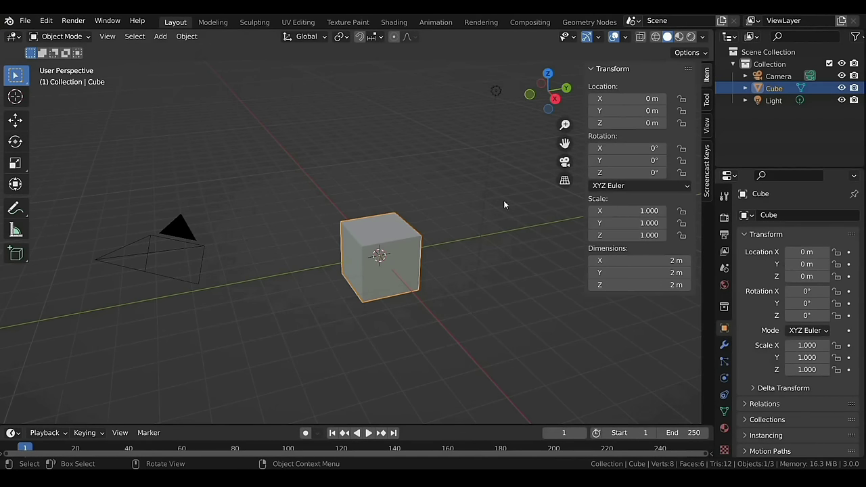
left_click(709, 76)
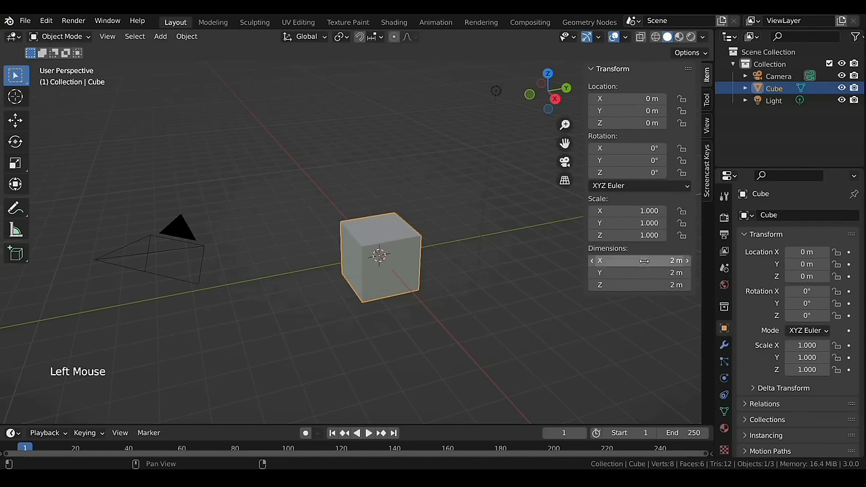
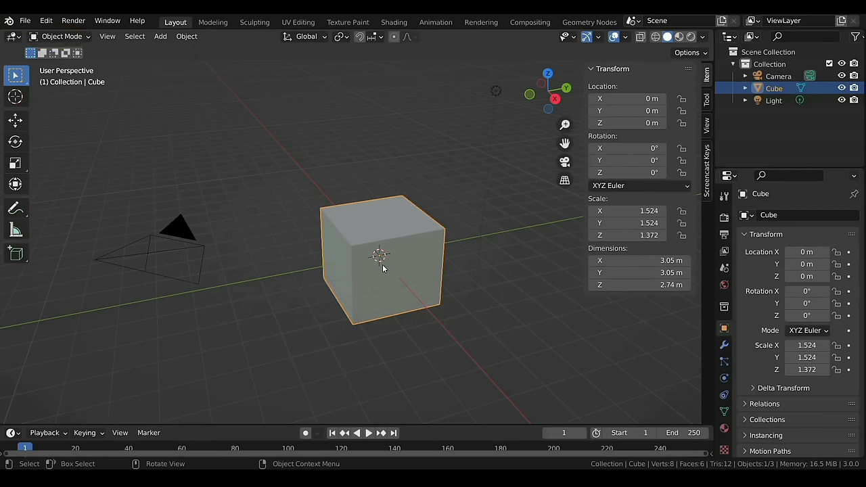
Step: In face-select Edit Mode delete the top and two side faces and separate the floor as Cube.001
key("Tab")
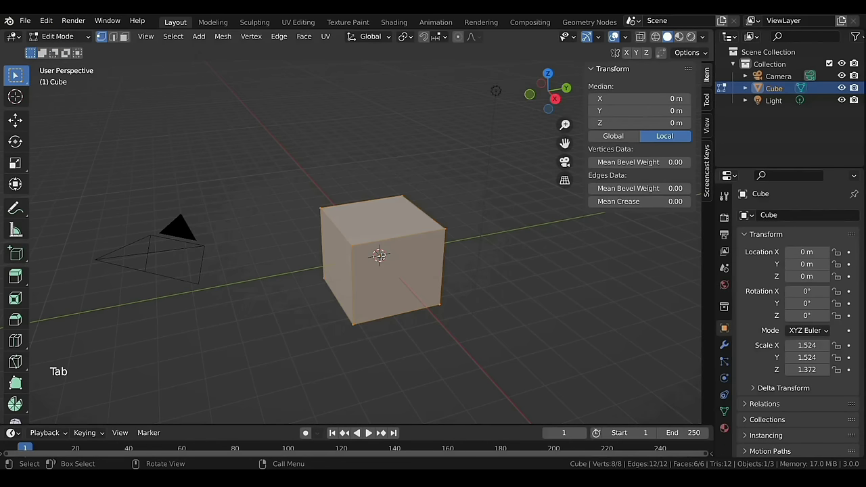
key("3")
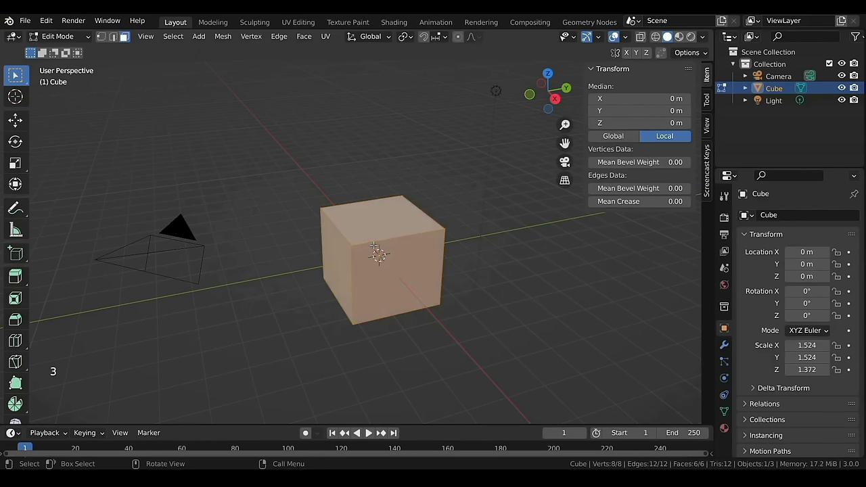
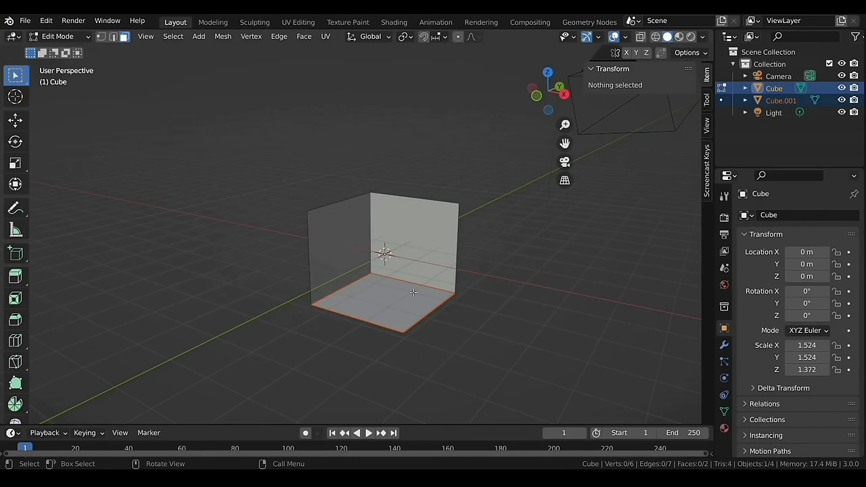
key("Tab")
Step: Reselect the room walls object in the viewport
left_click(394, 303)
left_click(414, 237)
left_click(398, 303)
left_click(423, 263)
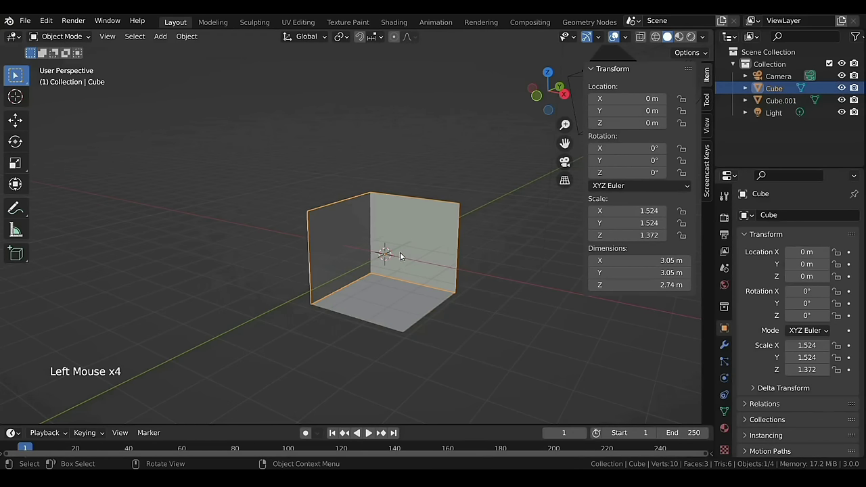
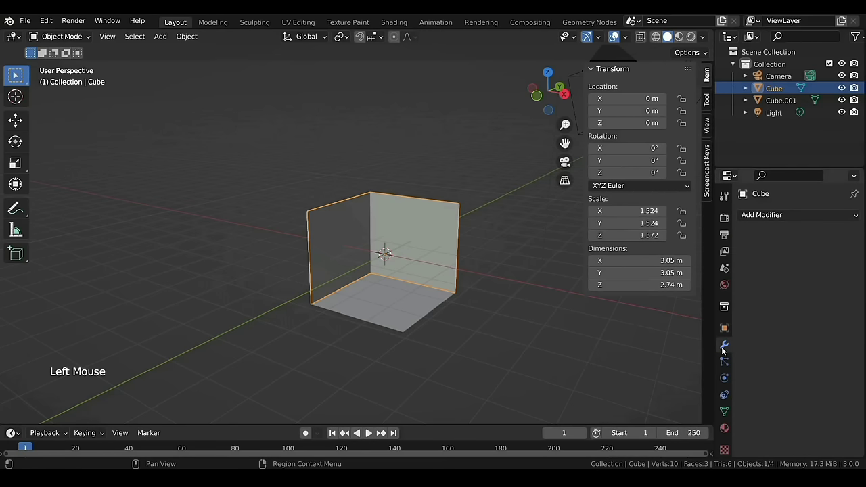
Step: Add a Solidify modifier at −0.3 m thickness, offset −1, even, and copy it to the Cube.001 floor
left_click(766, 218)
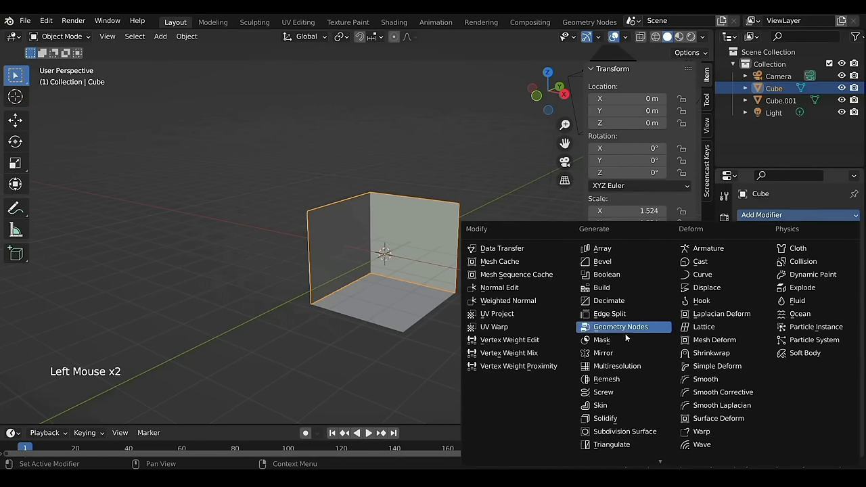
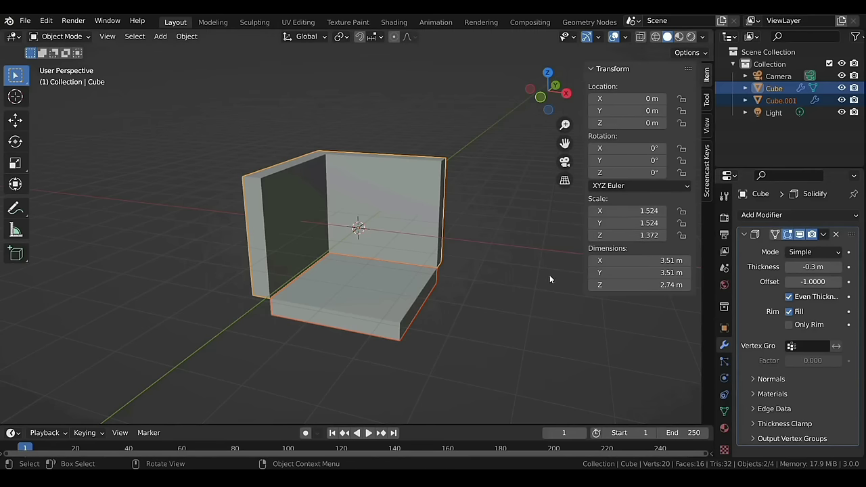
double_click(383, 316)
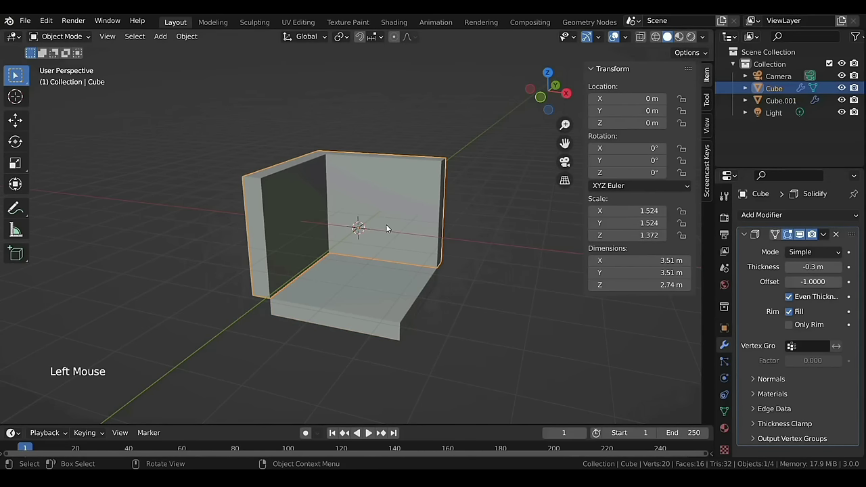
middle_click(308, 239)
left_click(301, 243)
left_click(369, 276)
middle_click(366, 271)
middle_click(364, 255)
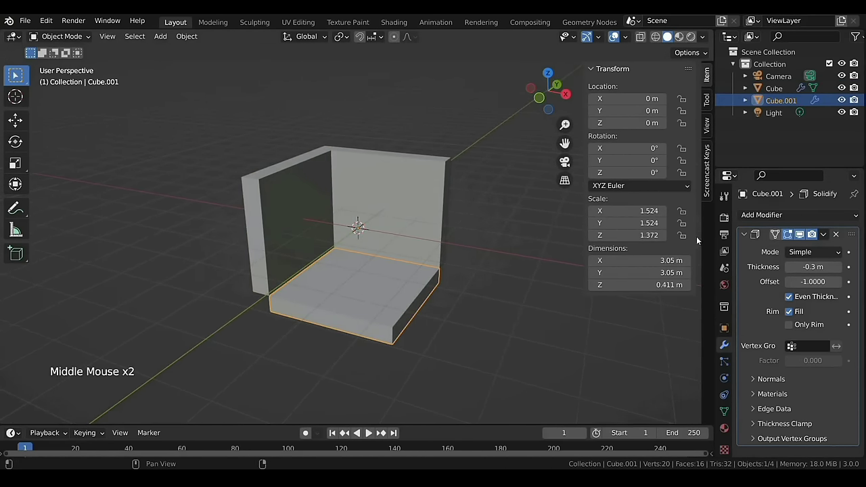
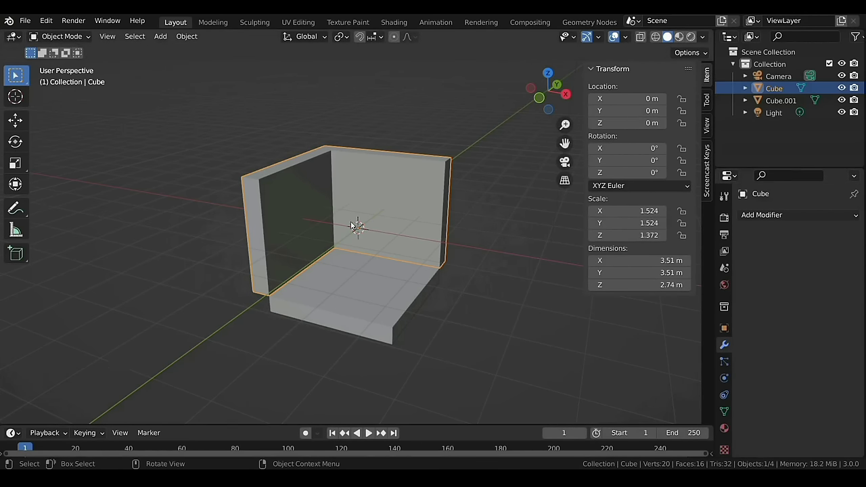
Step: Add a level-2 Subdivision Surface modifier to the walls with Ctrl+2 and confirm the viewport level
key("ctrl+2")
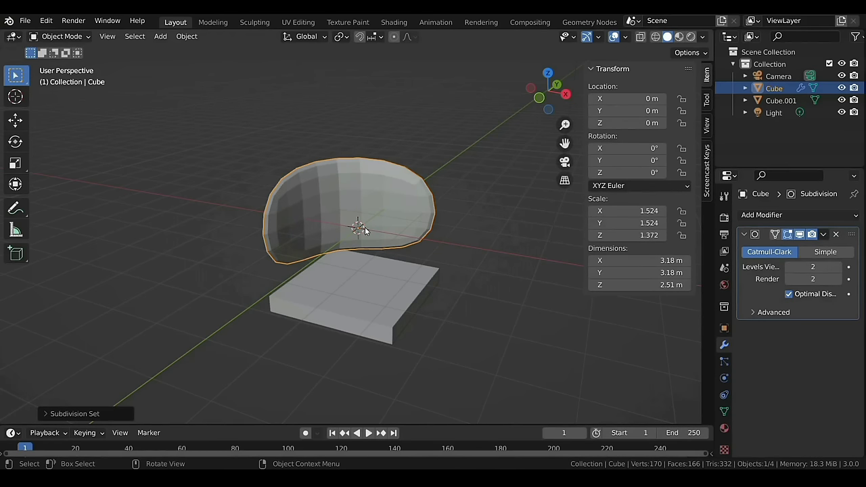
left_click(794, 271)
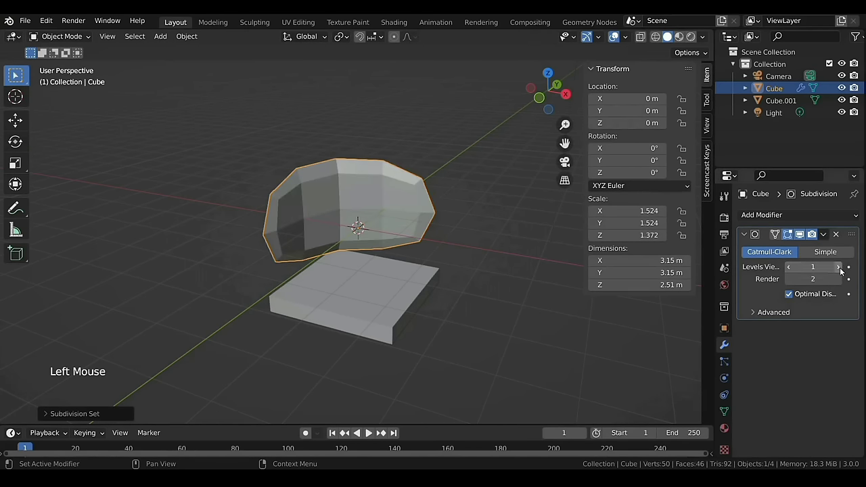
left_click(841, 272)
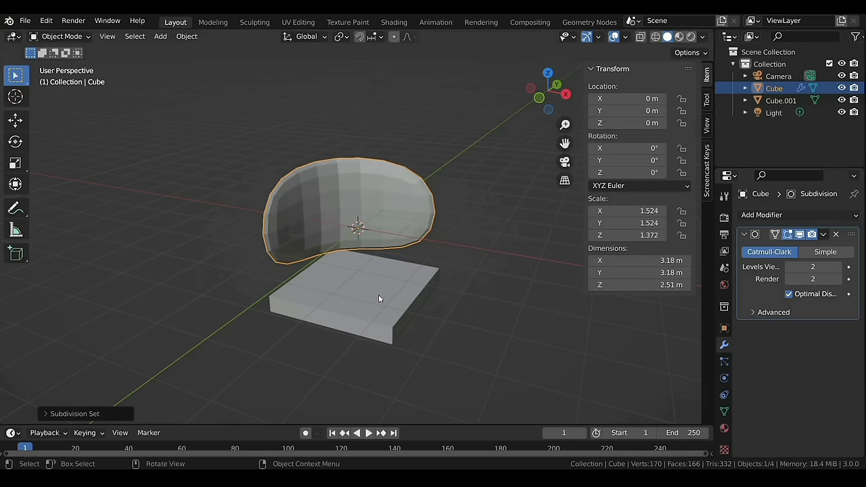
middle_click(325, 232)
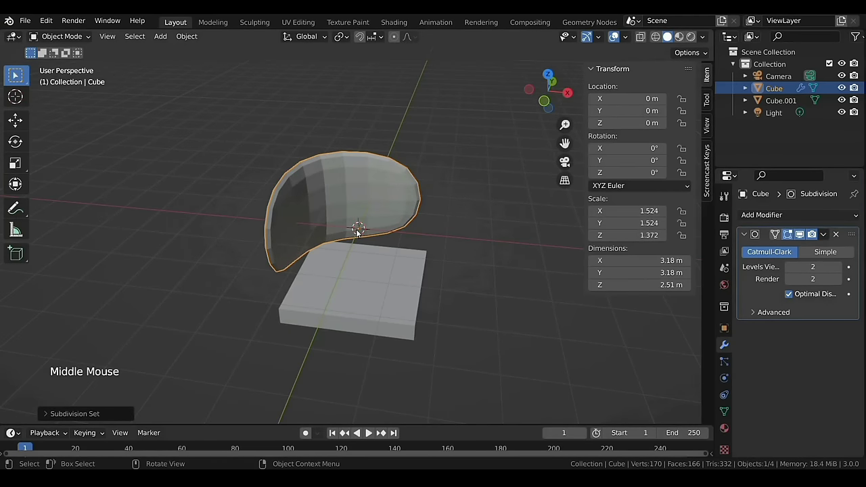
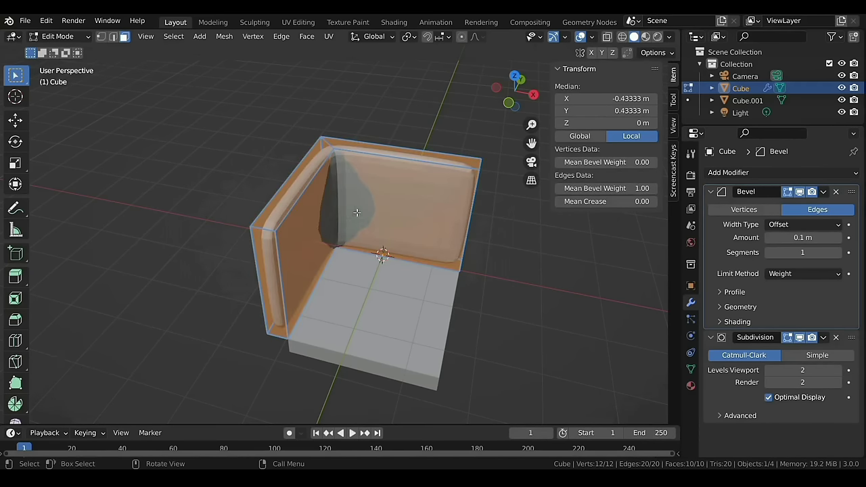
Step: Return to Object Mode and inspect the rounded wall edges
key("Tab")
middle_click(338, 227)
scroll("up", 3)
middle_click(363, 222)
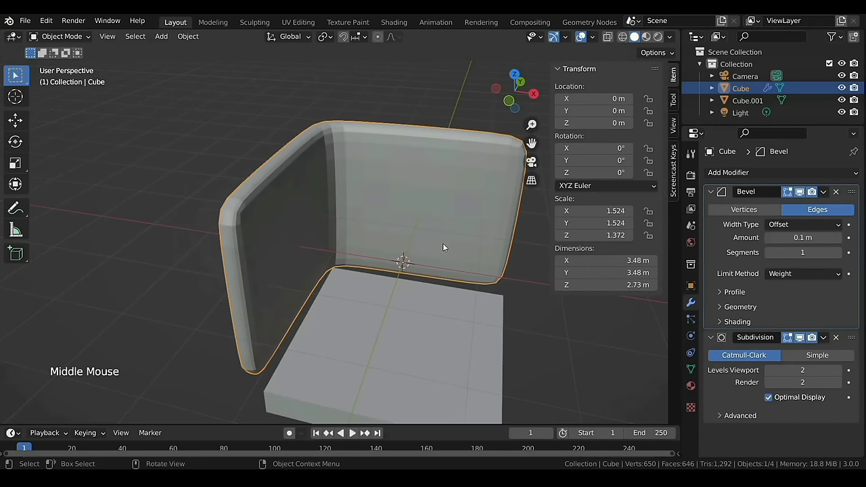
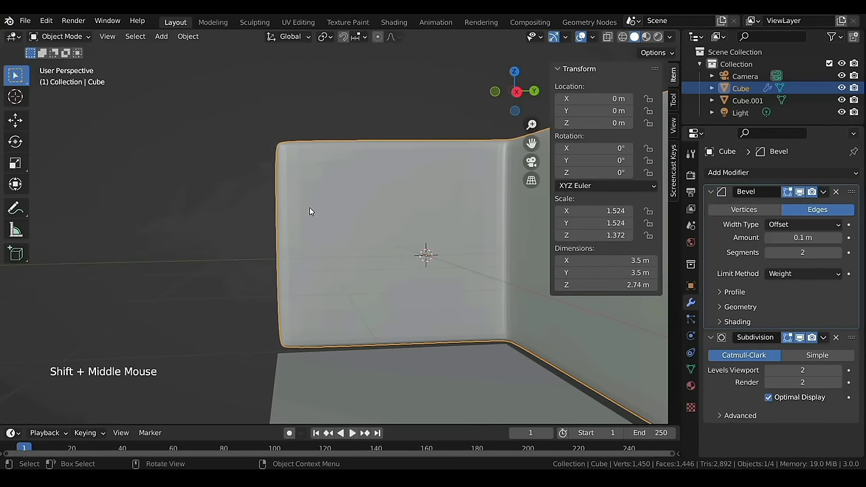
Step: Set the Bevel modifier to 2 segments and a width of about 0.104 m
middle_click(308, 207)
key("d")
key("d")
key("d")
left_click(279, 139)
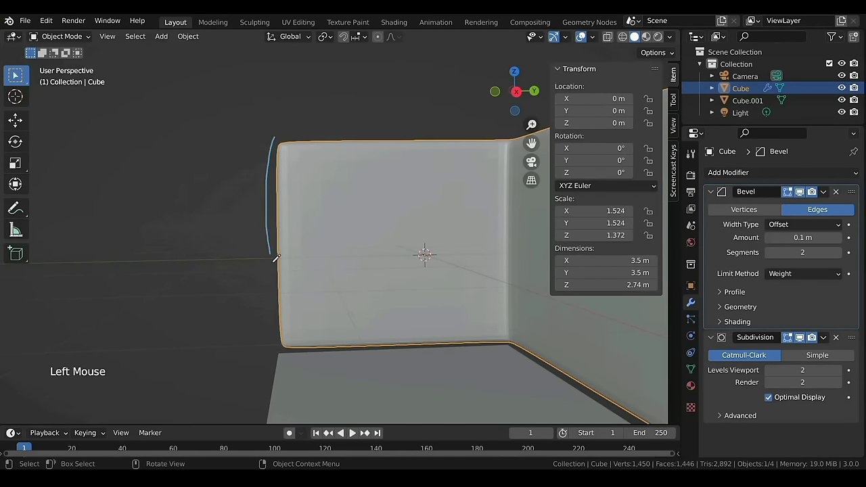
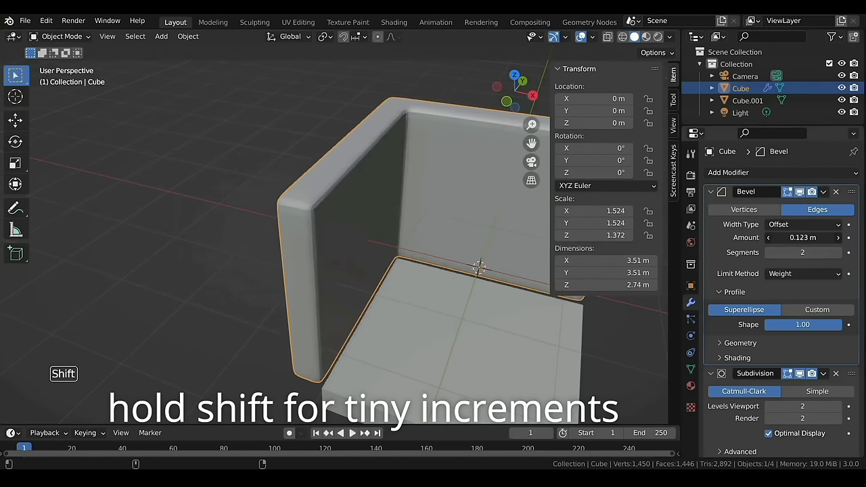
Step: Look over the room corner and select the Cube.001 floor slab
scroll("down", 3)
middle_click(399, 284)
middle_click(370, 260)
left_click(400, 334)
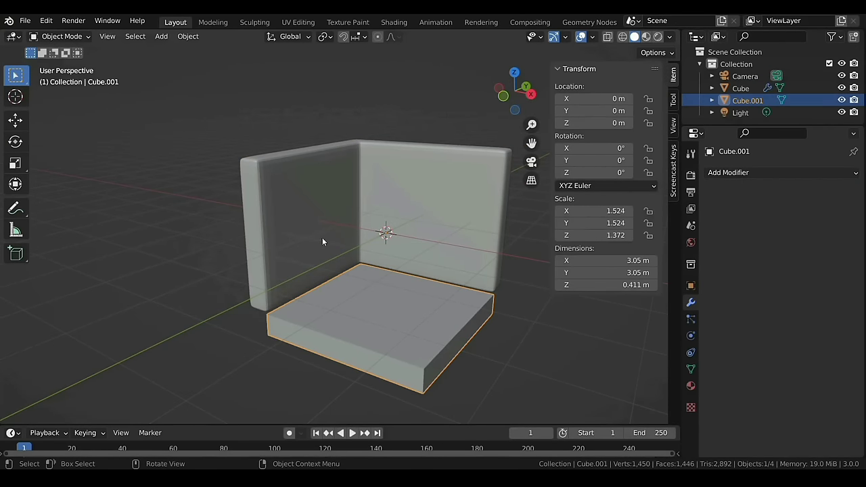
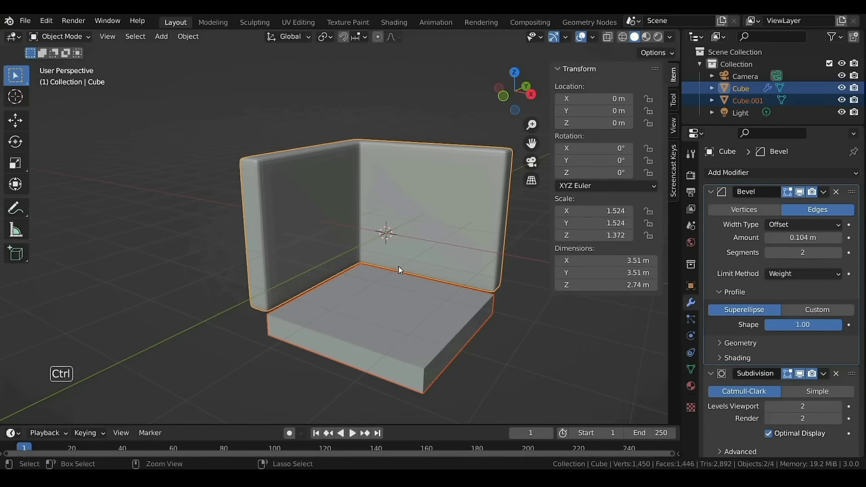
Step: Copy the walls' Bevel and Subdivision modifiers onto the floor via Ctrl+L Copy Modifiers
key("ctrl+l")
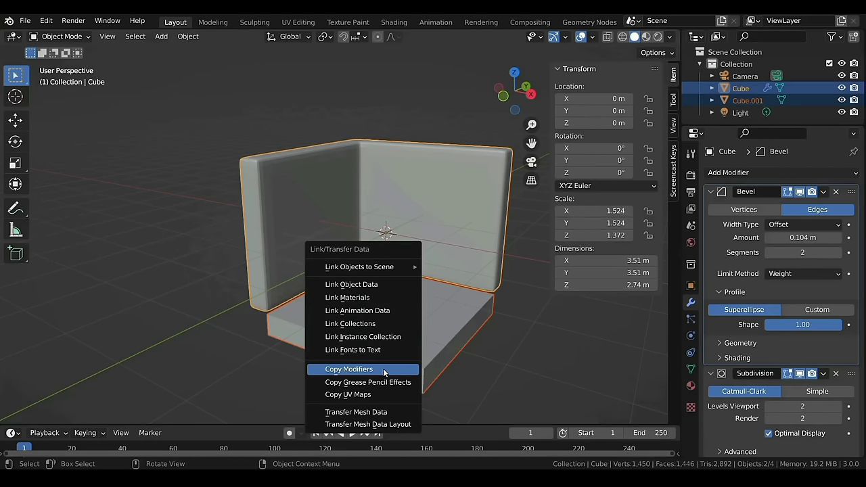
left_click(406, 323)
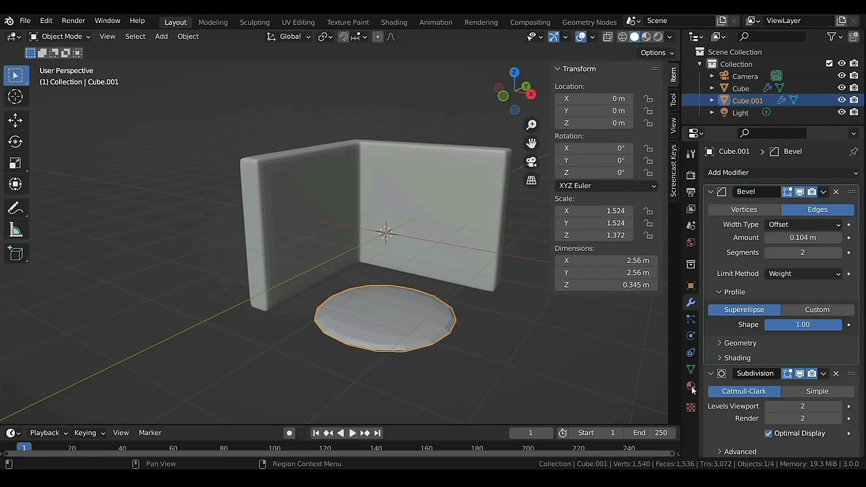
middle_click(425, 335)
middle_click(391, 300)
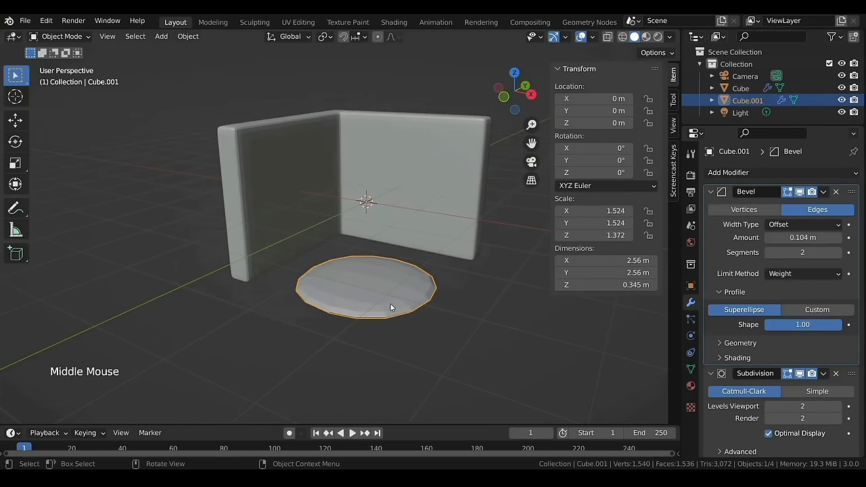
Step: Give all of the floor slab's edges bevel weight 1 so it becomes a rounded square
key("Tab")
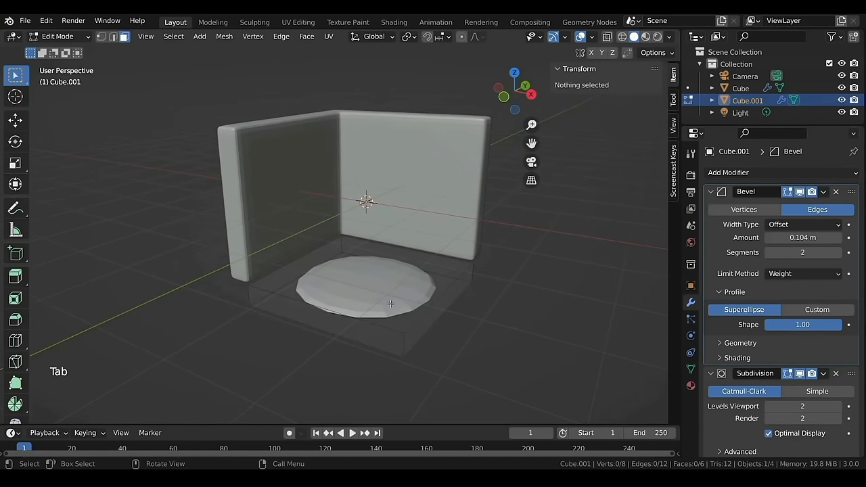
key("a")
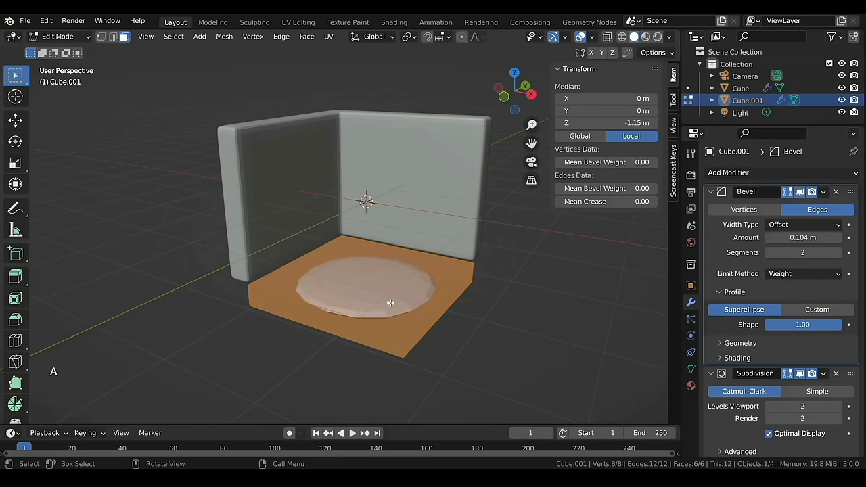
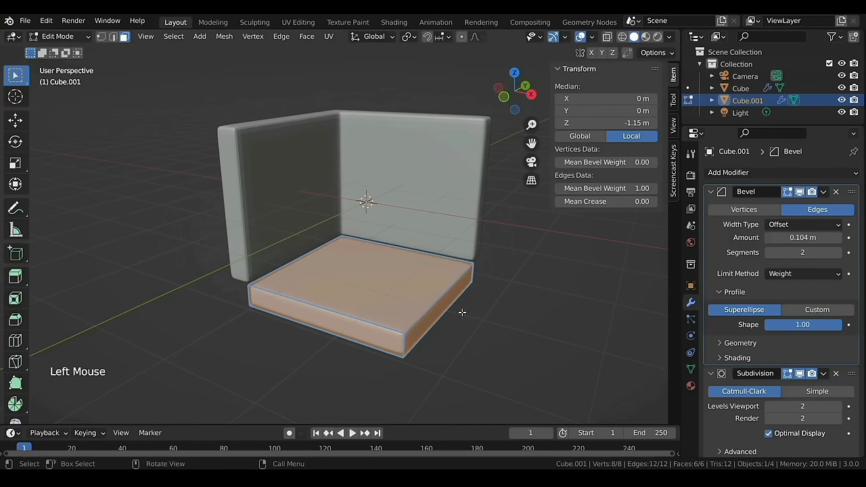
key("Tab")
Step: Shade the floor slab smooth from its context menu
middle_click(448, 316)
scroll("down", 3)
middle_click(357, 273)
scroll("up", 3)
middle_click(415, 332)
right_click(414, 328)
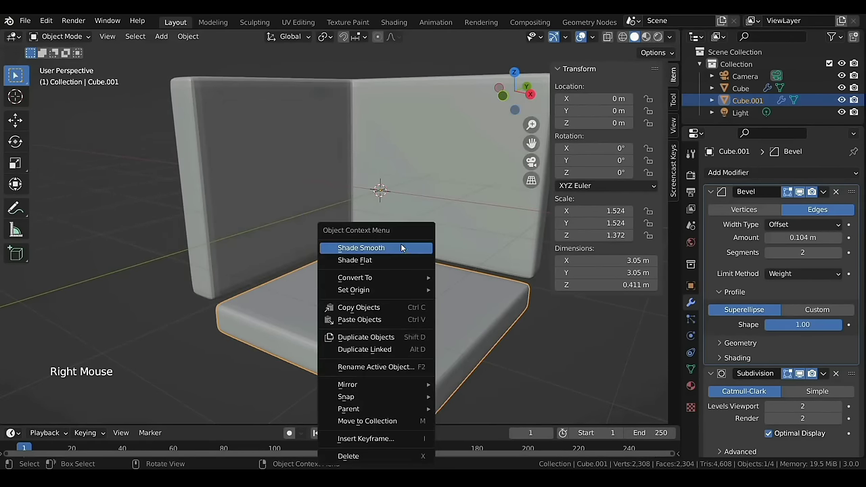
scroll("down", 3)
middle_click(321, 228)
left_click(228, 165)
right_click(228, 165)
Step: Enter vertex editing on the walls to move their bottom vertices down
middle_click(389, 243)
key("Tab")
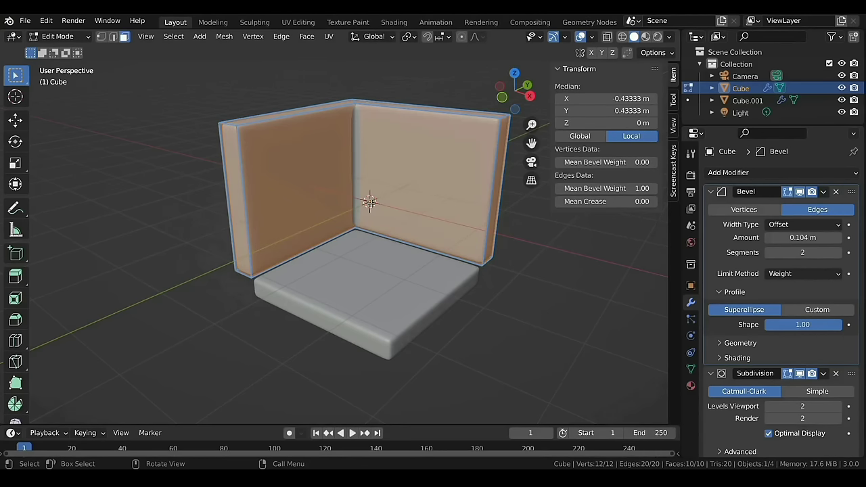
key("1")
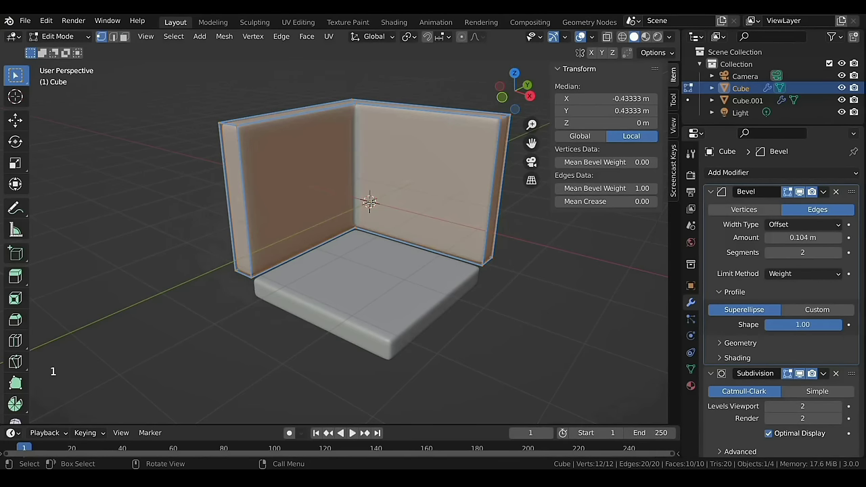
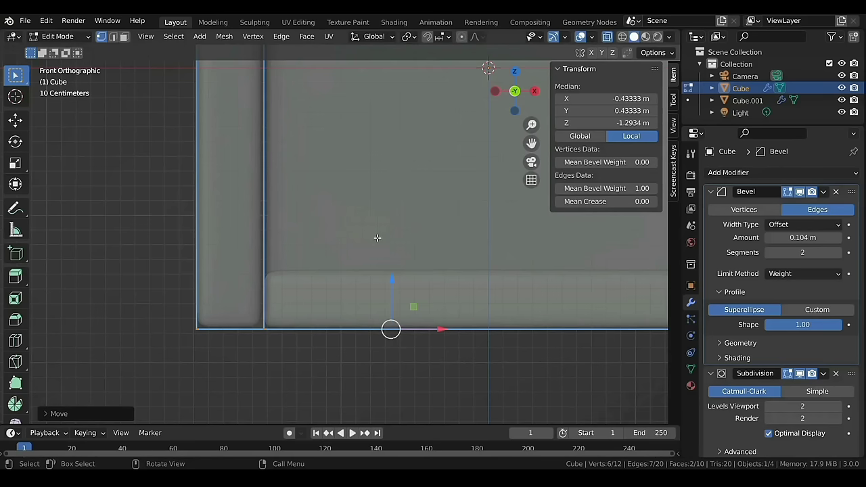
Step: Lift the walls and floor together to Z 1.8 m so the room sits on the ground plane
scroll("down", 3)
key("Tab")
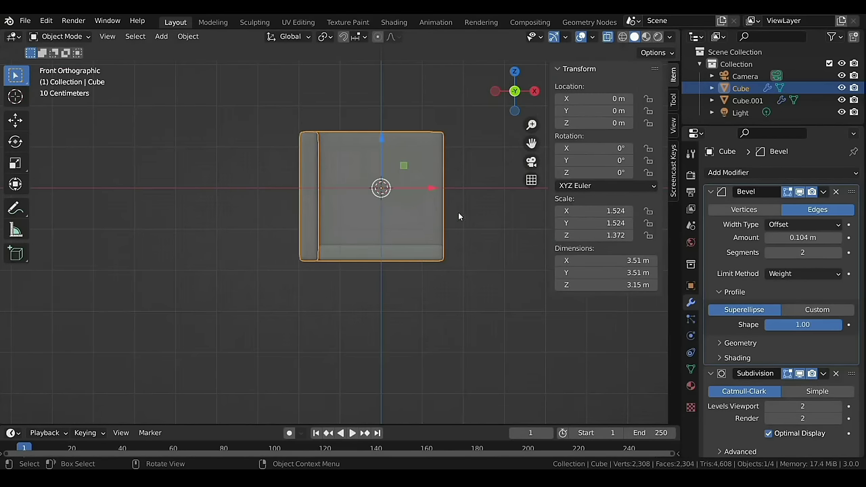
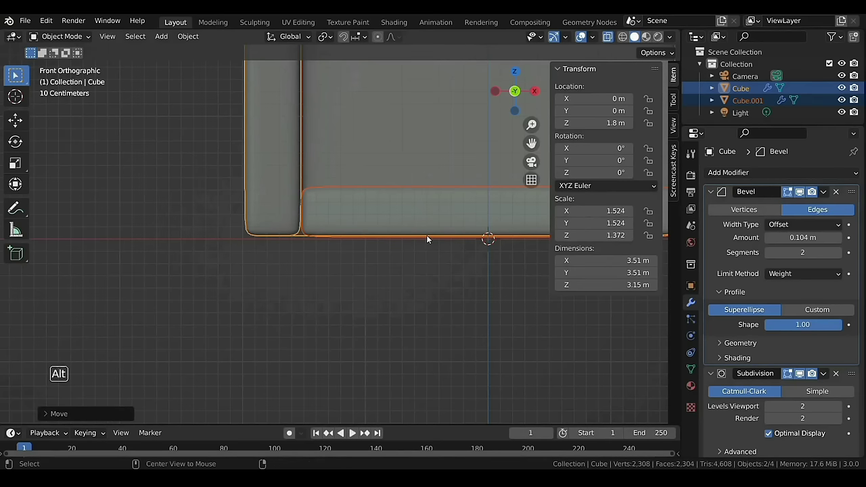
key("alt+z")
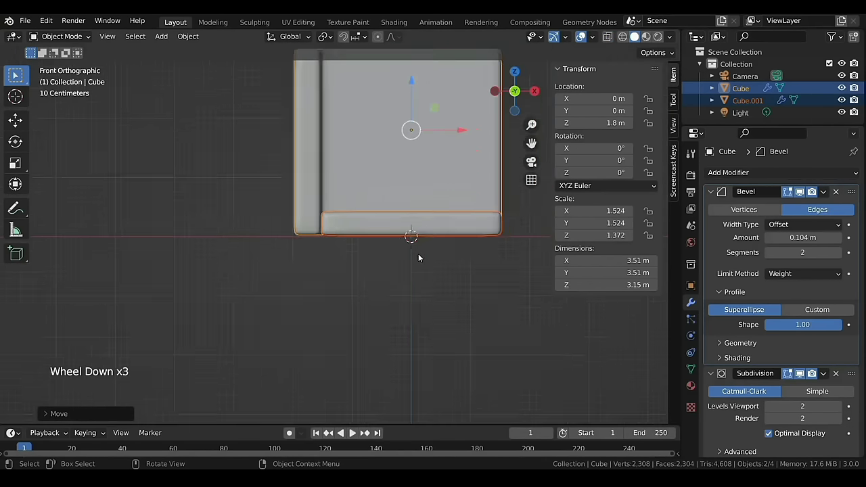
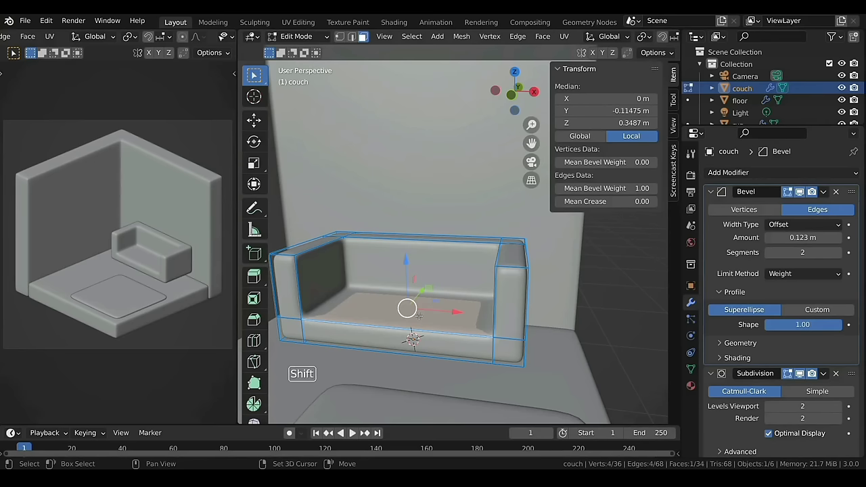
Step: Duplicate selected couch faces with Shift+D and separate them into couch.001
key("shift+d")
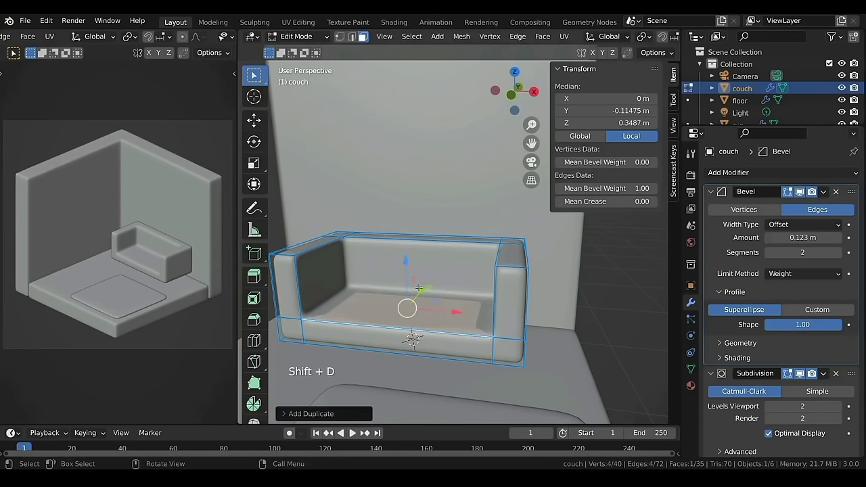
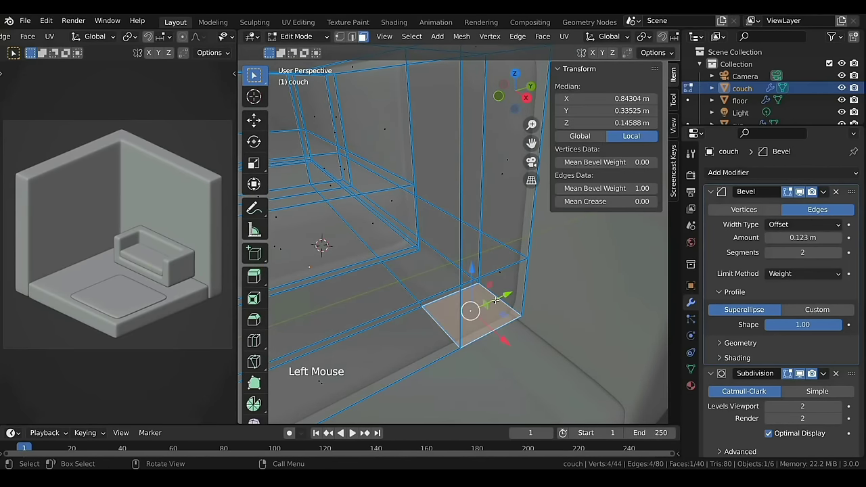
key("shift+d")
key("p")
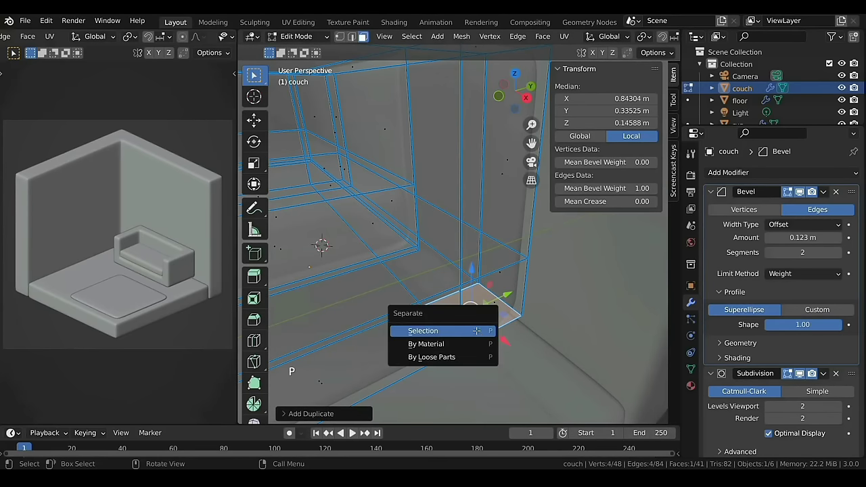
key("Tab")
Step: Select only couch.001 and select all of its geometry in Edit Mode
left_click(481, 328)
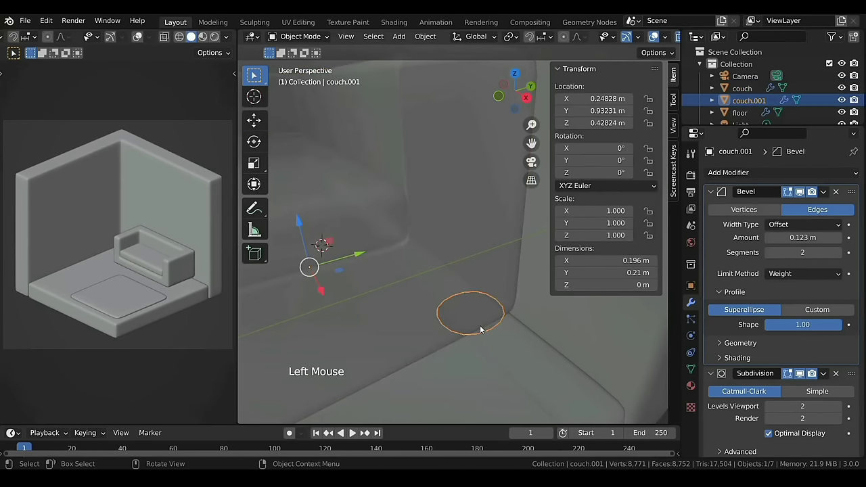
left_click(516, 74)
scroll("down", 3)
middle_click(418, 198)
key("Tab")
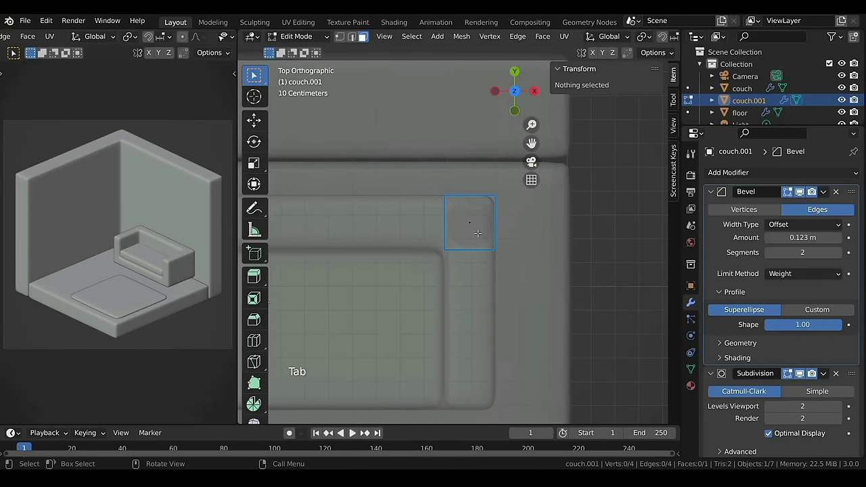
key("a")
Step: Move the small piece beside the couch back and shrink it slightly
key("g")
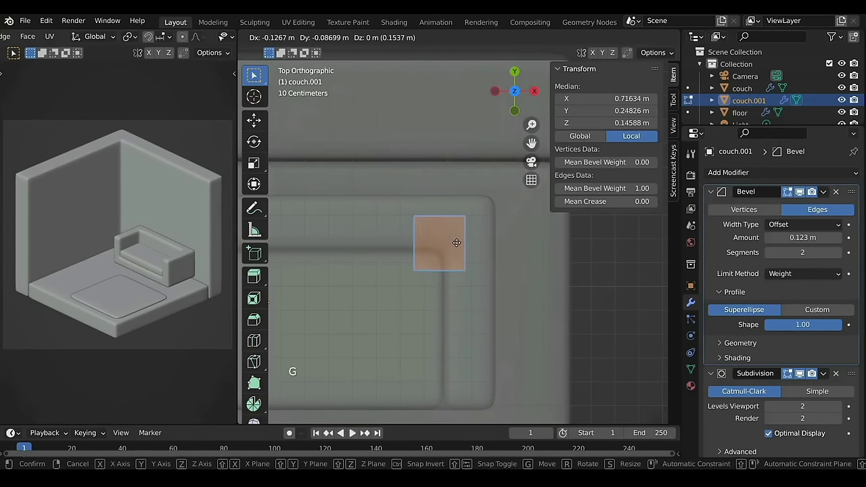
key("s")
scroll("up", 3)
key("s")
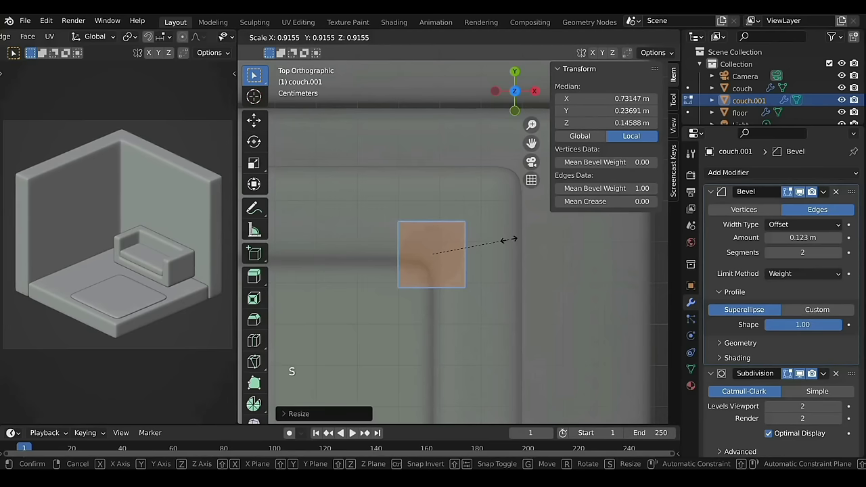
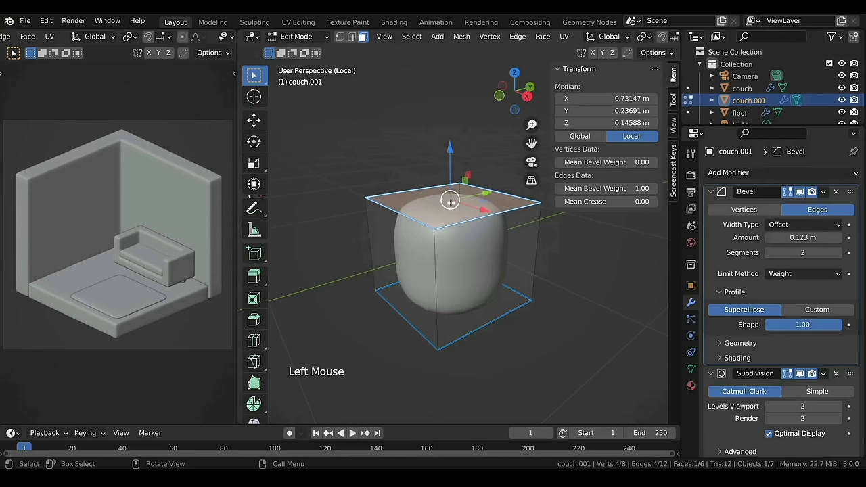
Step: Delete its top face, extrude the rim inward and return to Object Mode
key("x")
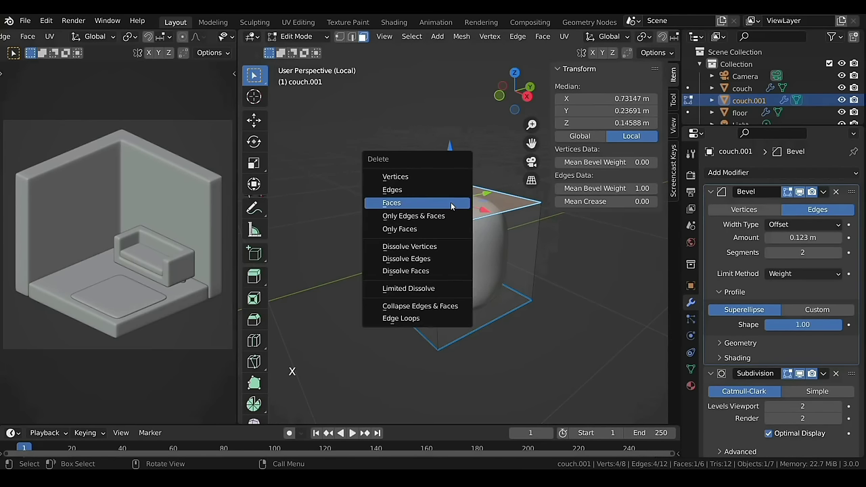
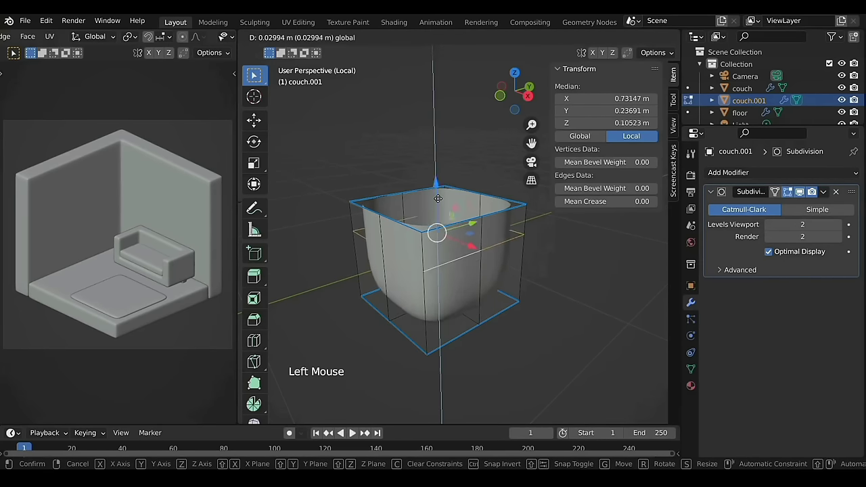
key("Tab")
key("/")
scroll("down", 3)
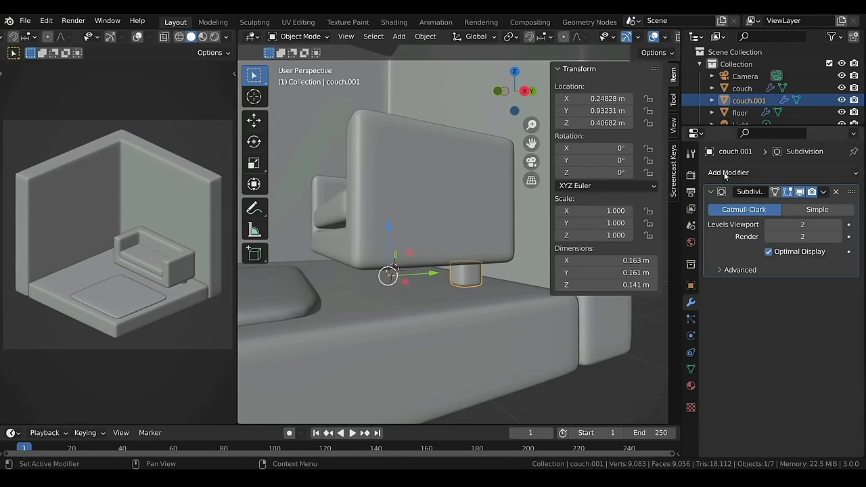
Step: Mirror the legs on the Y axis too and nudge the leg vertices into place along one axis
left_click(727, 175)
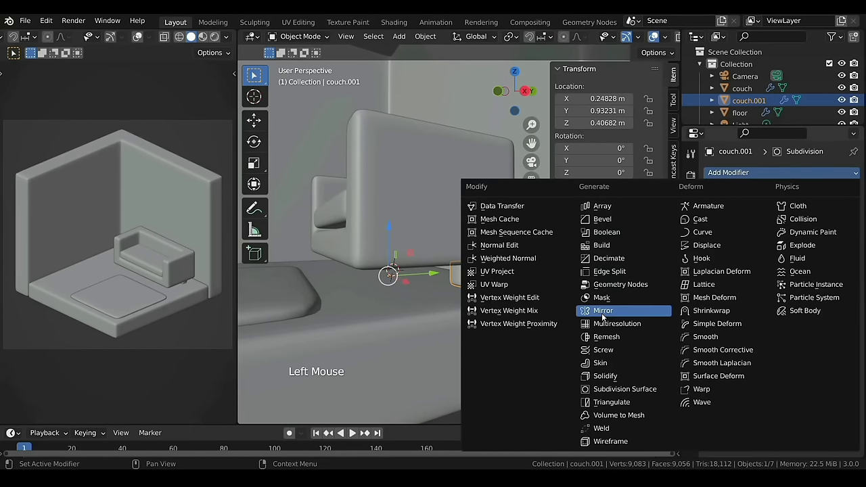
scroll("down", 3)
middle_click(398, 280)
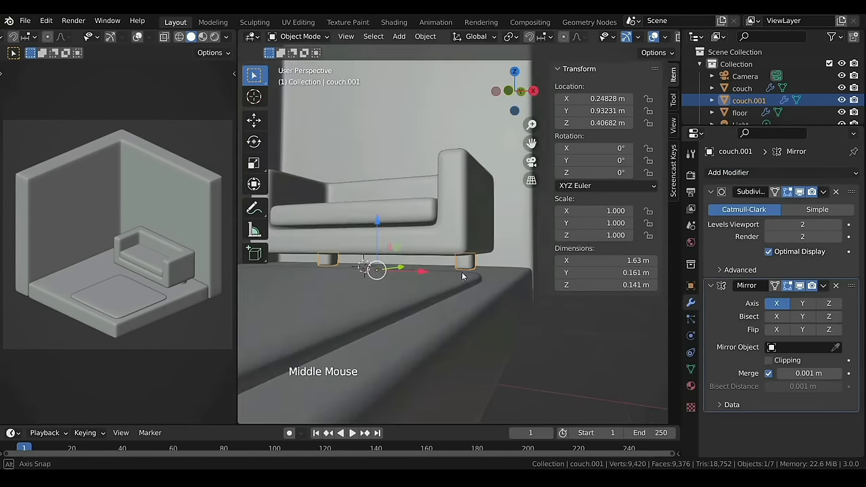
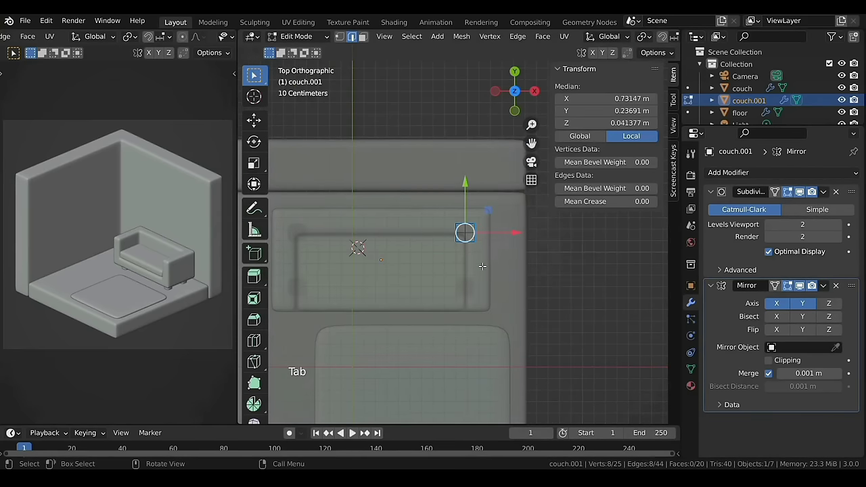
key("a")
key("g")
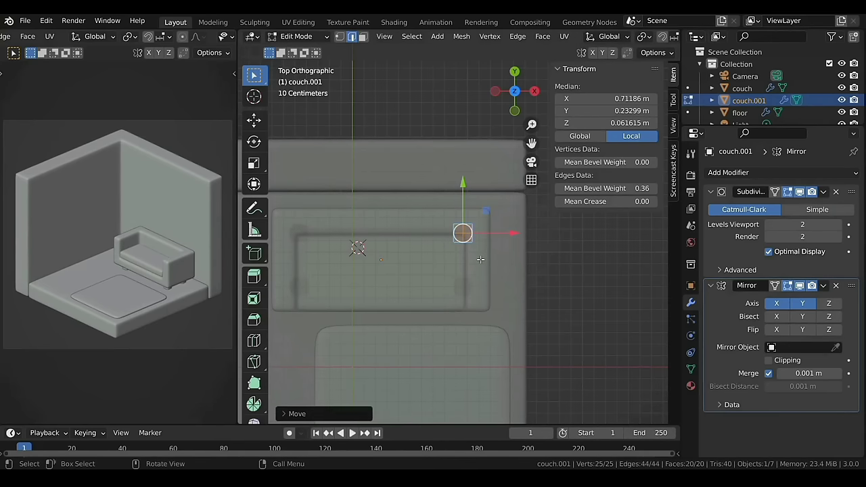
key("alt+z")
key("Tab")
Step: Rename couch.001 to 'couch legs'
scroll("down", 3)
middle_click(475, 290)
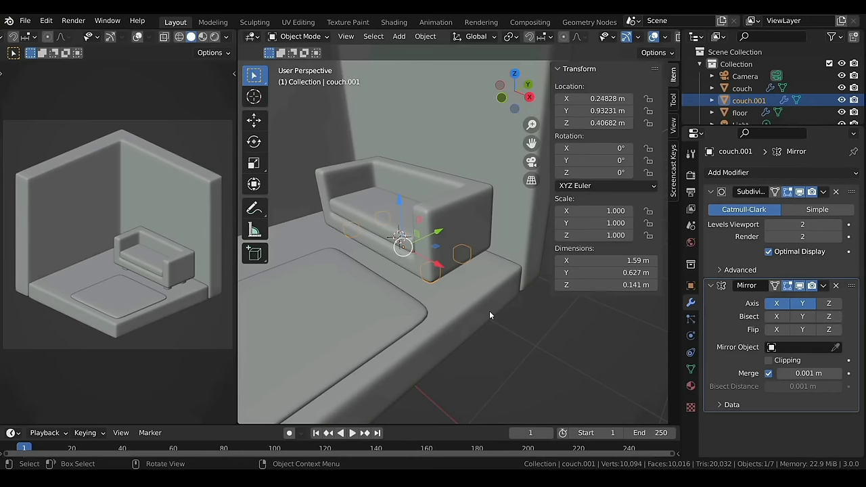
key("F2")
key("BackSpace")
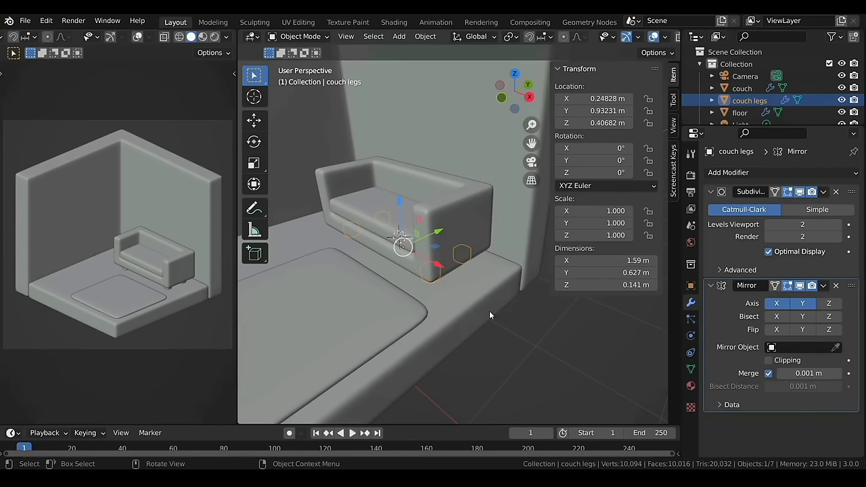
Step: Frame the couch seat and bring up the Add menu for a new cube cushion
middle_click(458, 295)
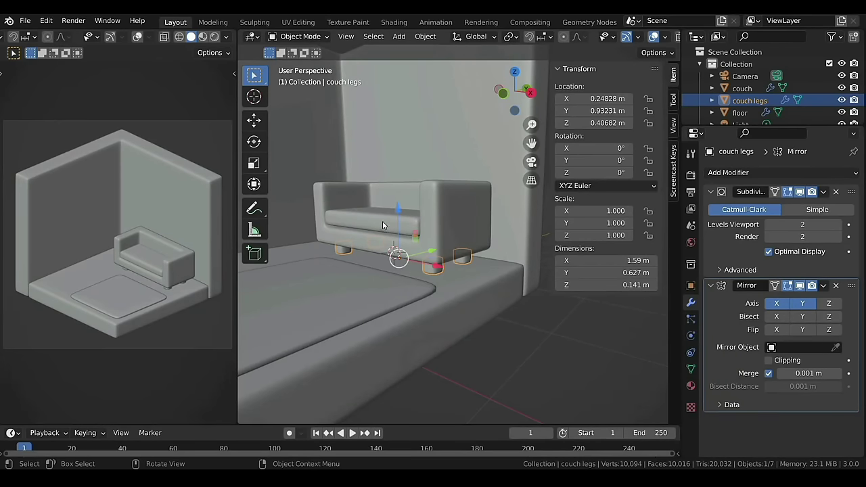
middle_click(387, 227)
middle_click(379, 231)
scroll("up", 3)
middle_click(462, 279)
right_click(438, 276)
key("shift+a")
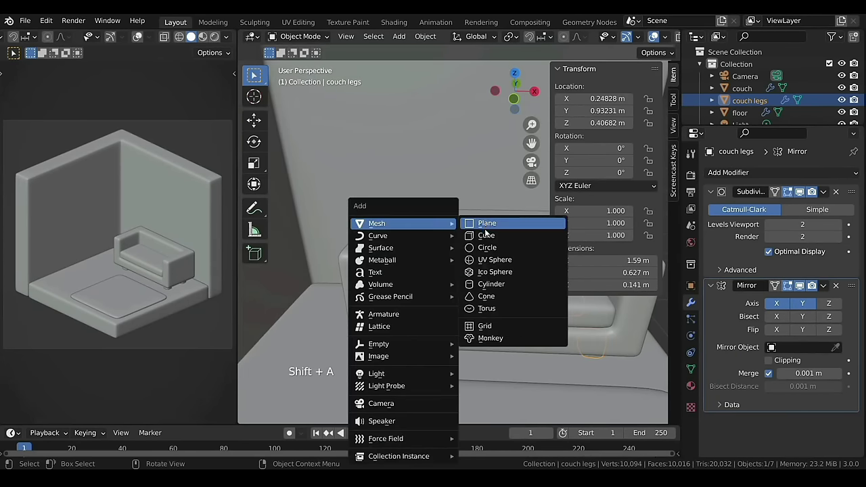
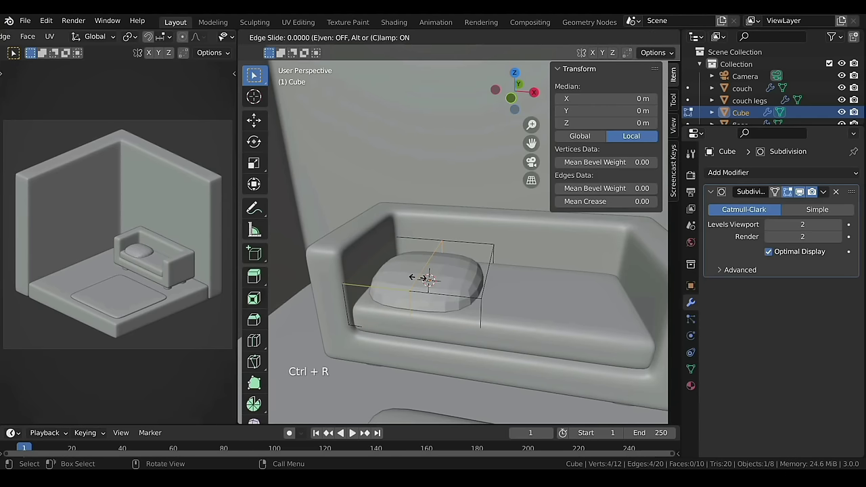
Step: Bevel the cushion edges, isolate it in local view and stretch its top faces vertically
key("ctrl+b")
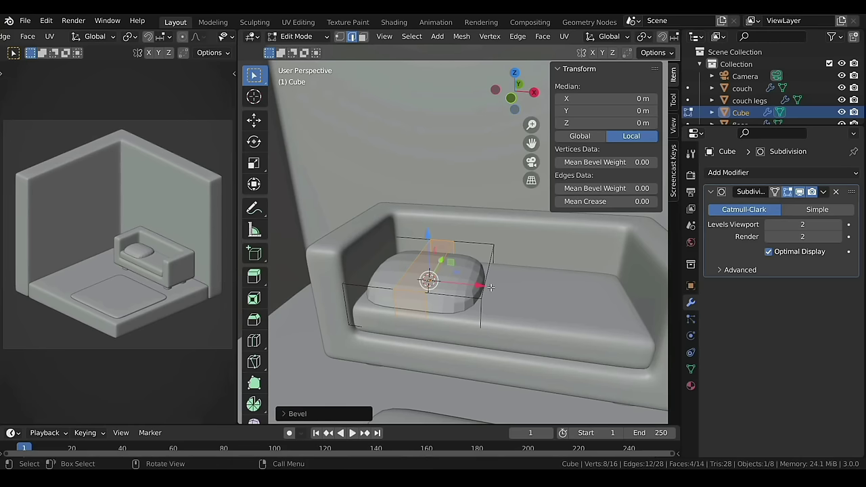
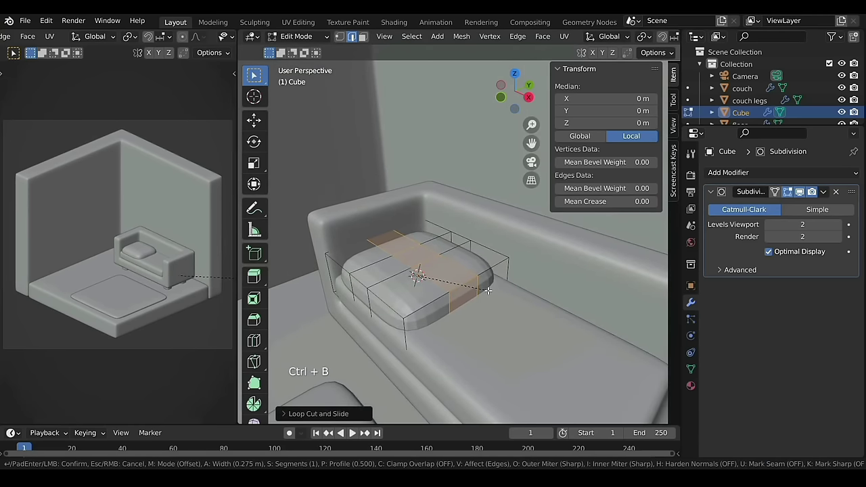
key("/")
key("3")
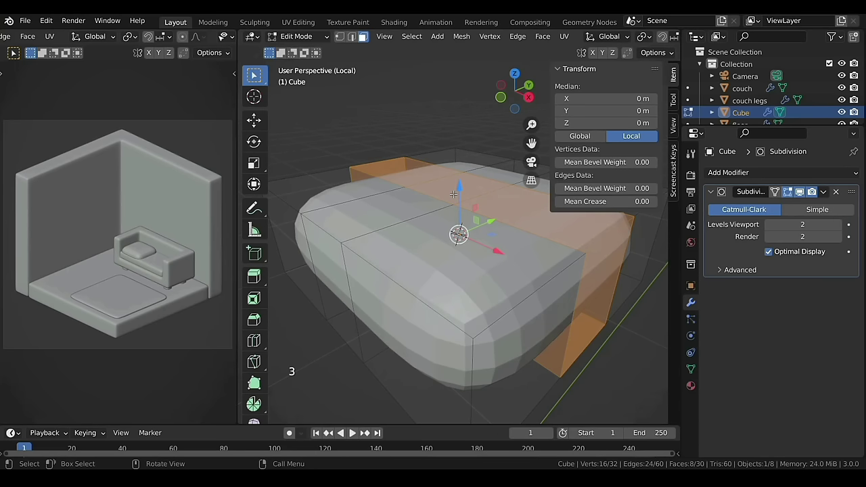
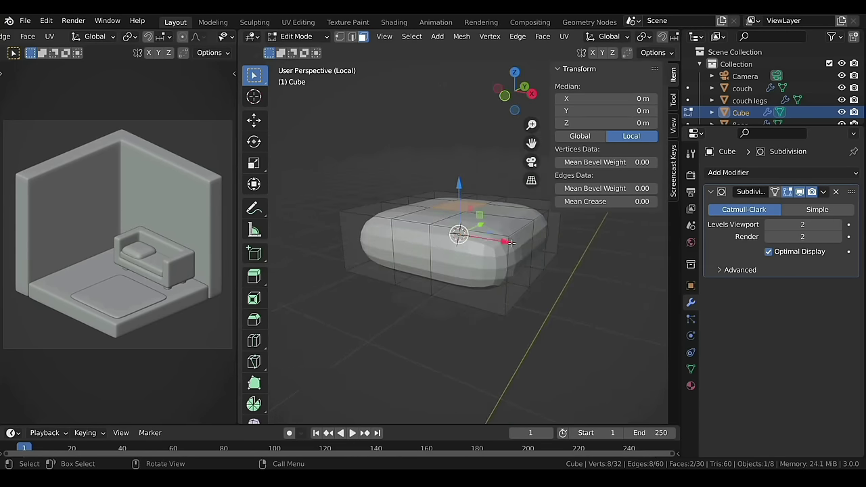
key("s")
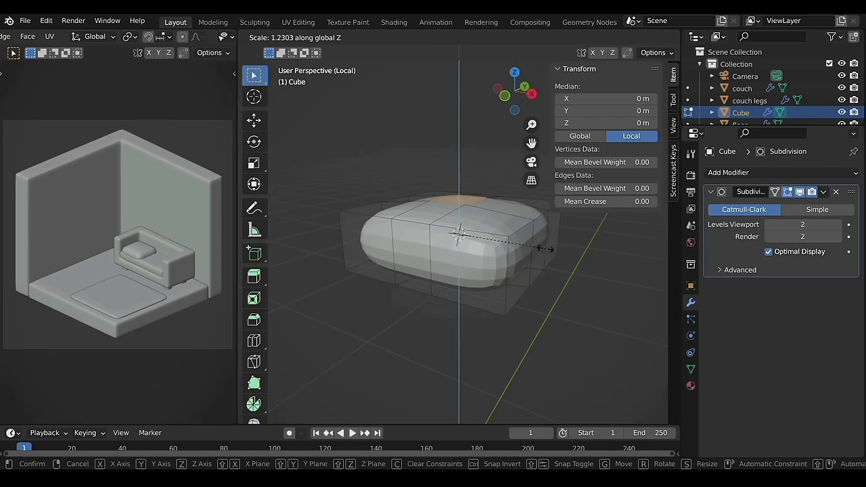
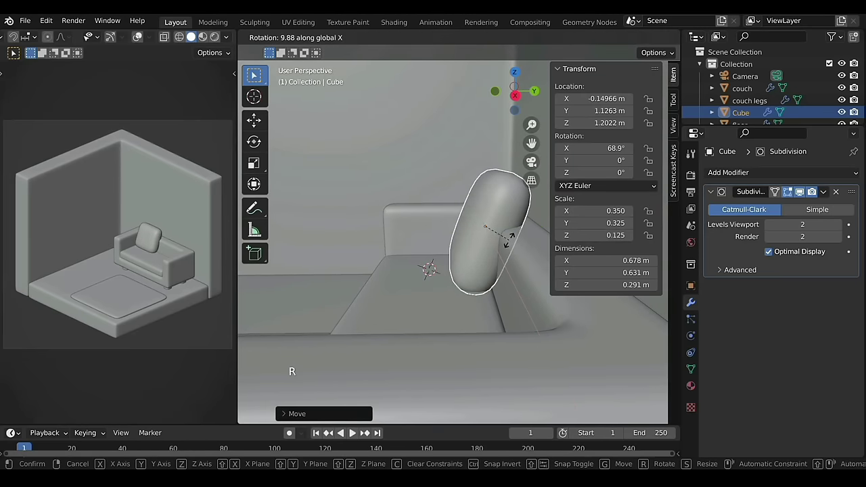
Step: Confirm the cushion's tilt against the backrest and rename it 'cushion'
left_click(530, 230)
scroll("down", 3)
middle_click(514, 254)
middle_click(503, 260)
middle_click(422, 260)
middle_click(438, 263)
middle_click(433, 257)
key("F2")
Step: Make a linked copy cushion.001 slid sideways beside the first on the couch
key("alt+d")
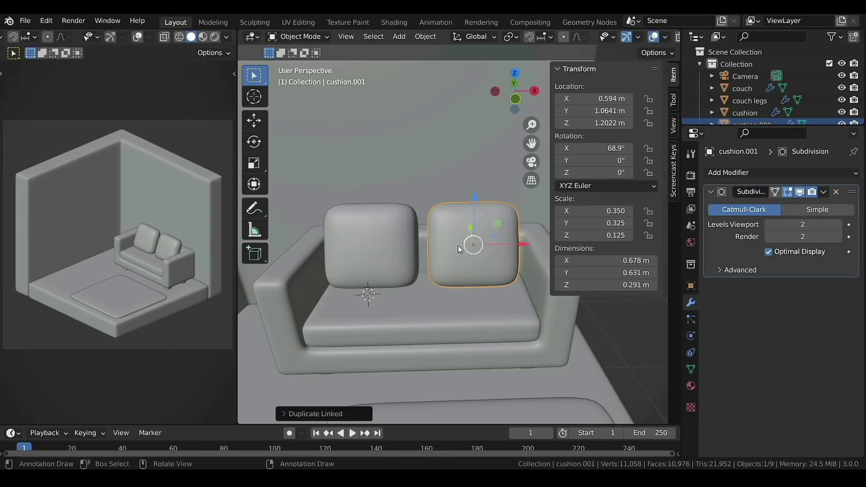
left_click(413, 243)
left_click(422, 247)
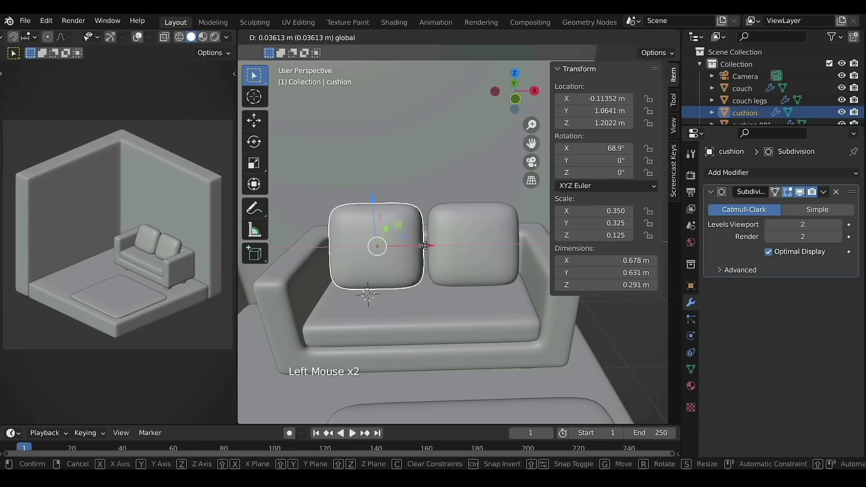
right_click(344, 307)
Step: Add a cube, shrink it to a 0.35 m flattened pillow block and apply its scale
key("shift+a")
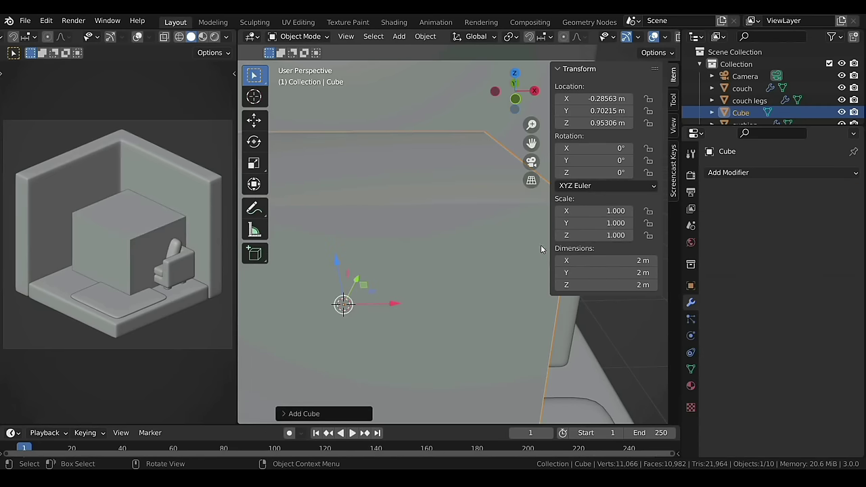
key("s")
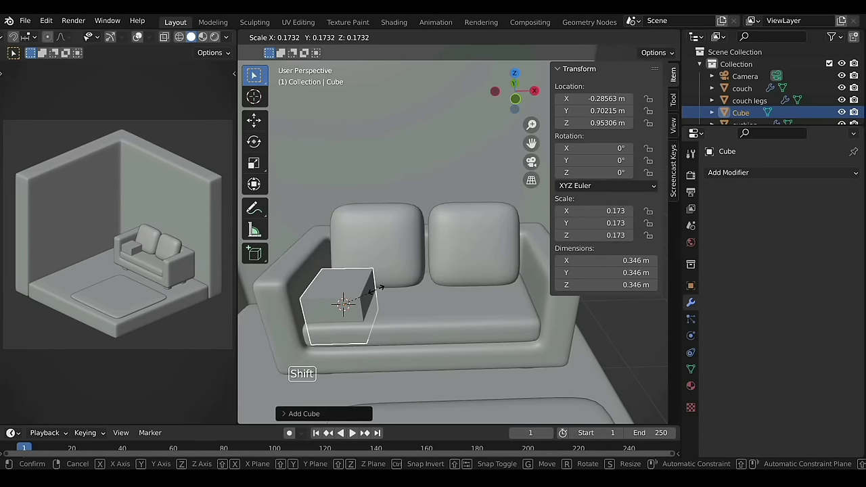
key("s")
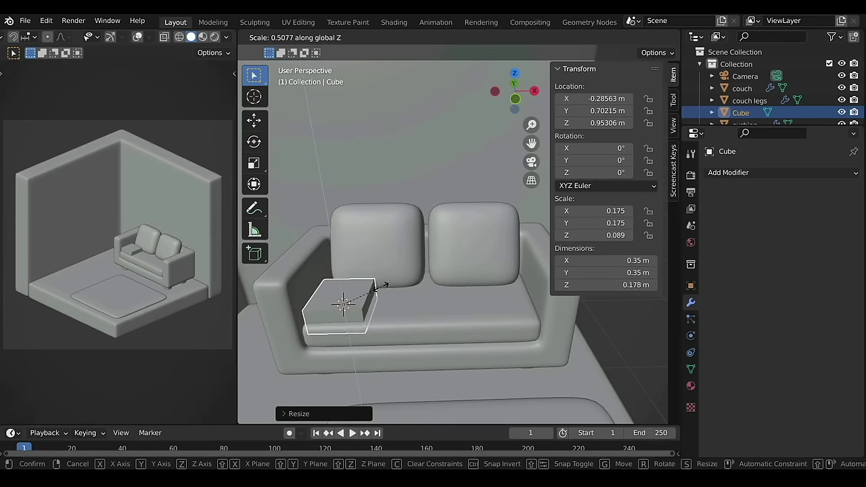
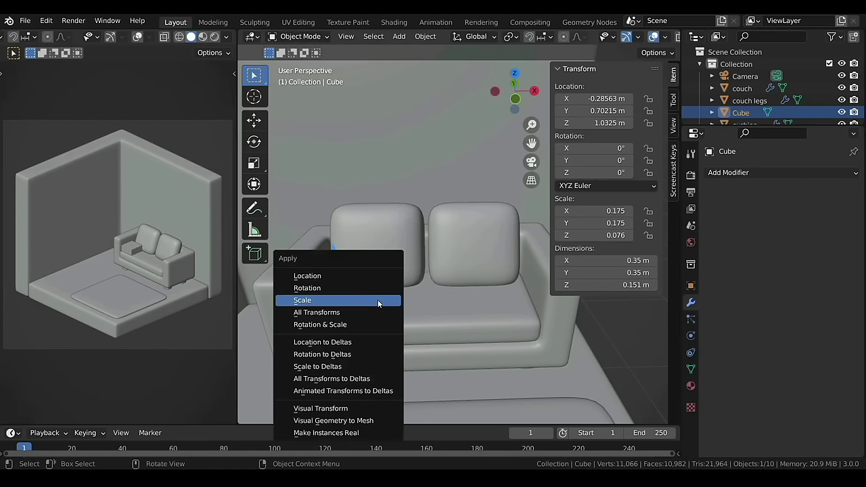
key("ctrl+a")
middle_click(359, 299)
scroll("up", 3)
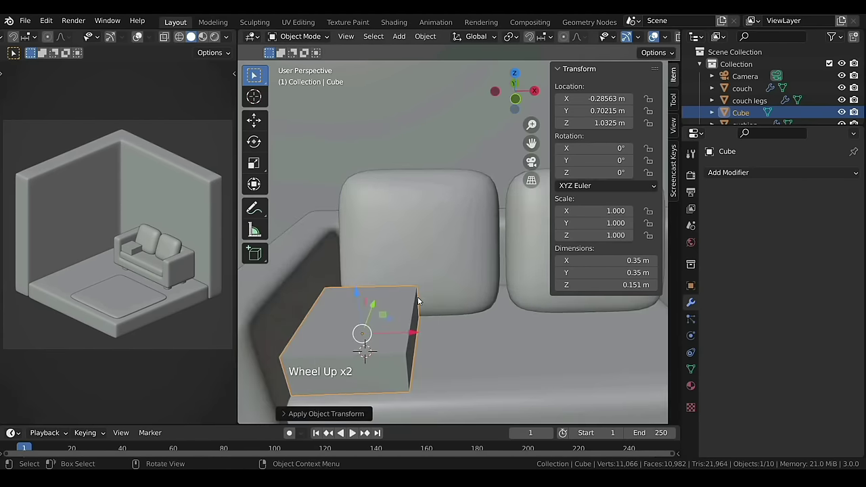
Step: Give the pillow level-2 subdivision and start editing its vertices
key("ctrl+2")
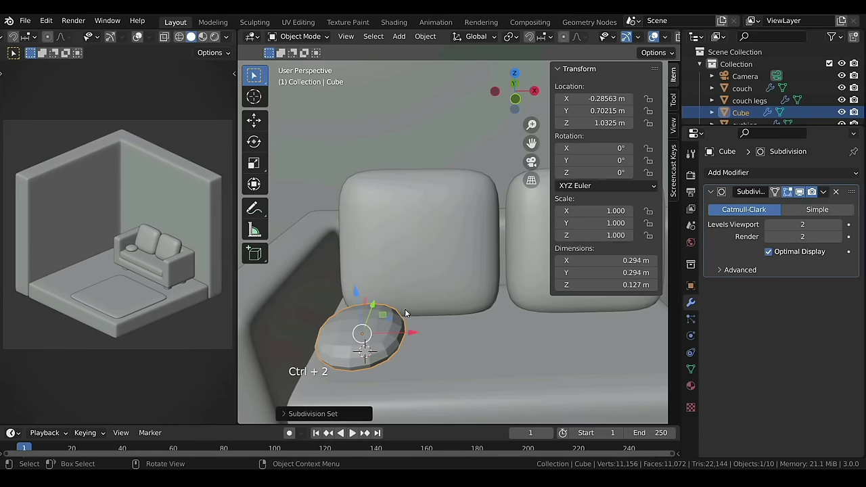
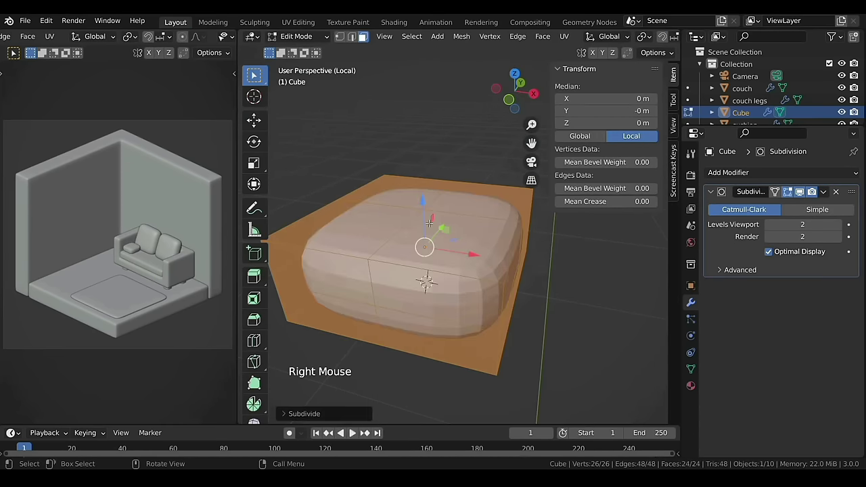
key("1")
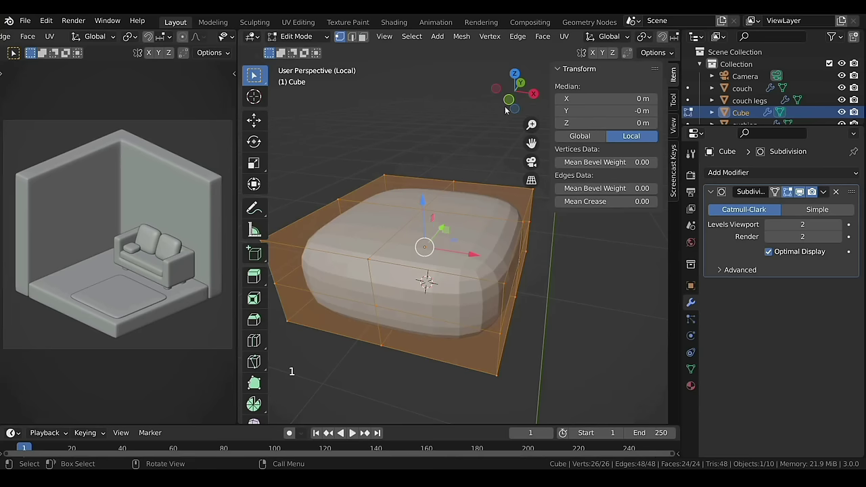
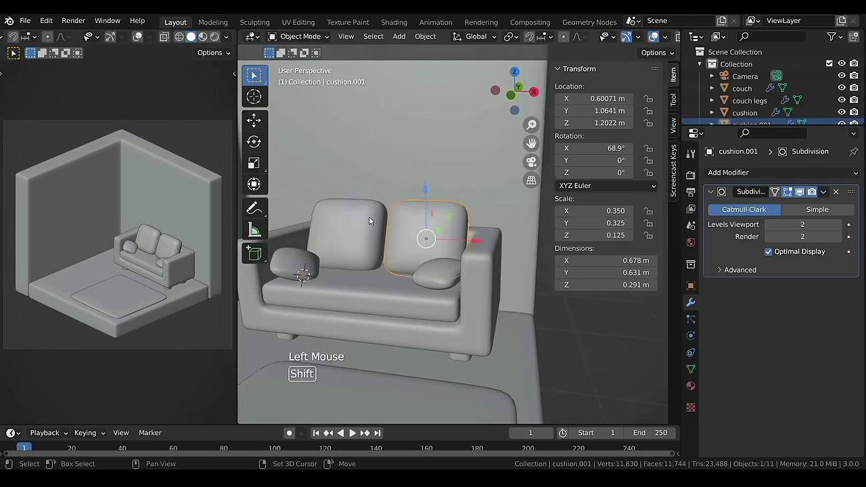
Step: Parent the pillows, cushions and legs to the couch
left_click(372, 219)
left_click(441, 279)
left_click(286, 268)
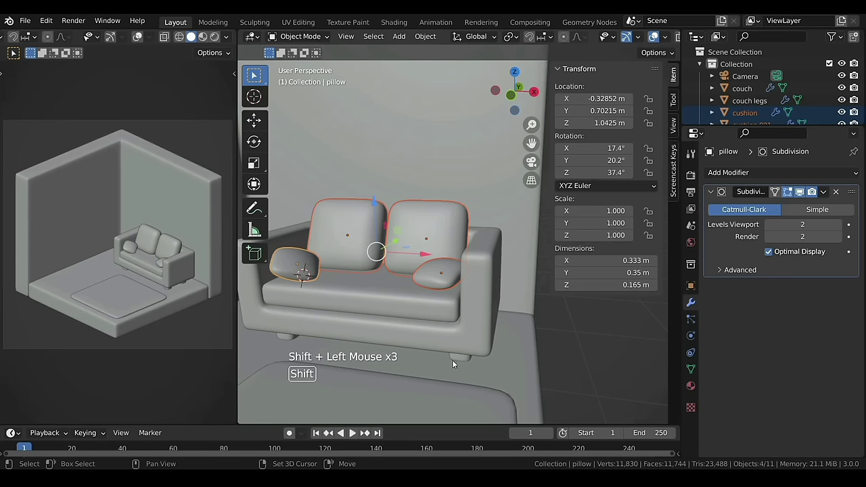
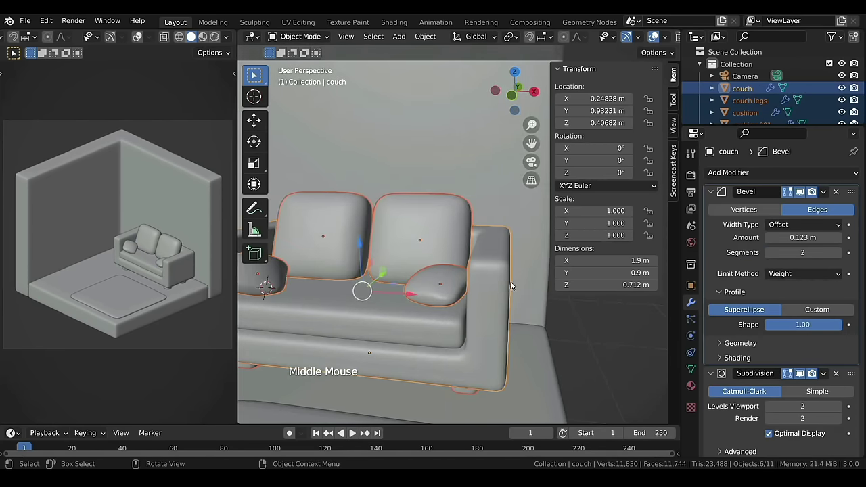
key("ctrl+p")
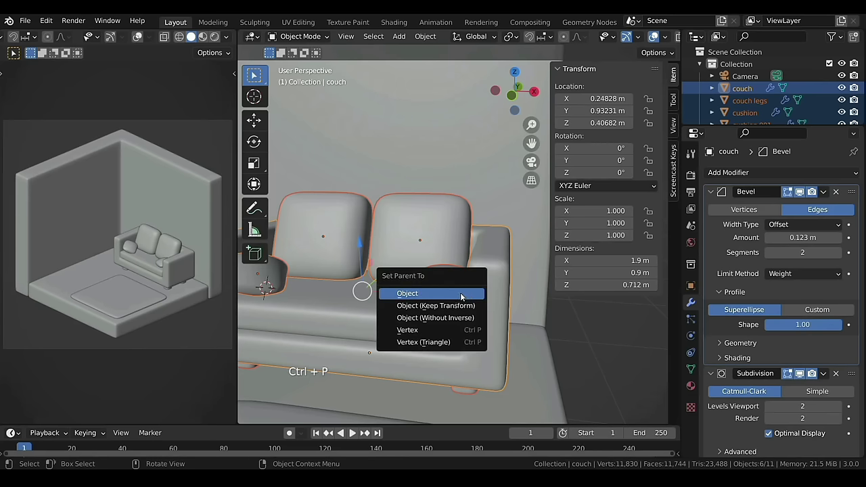
scroll("down", 3)
left_click(484, 267)
left_click(483, 264)
Step: Move a cushion to a better spot on the couch seat
key("g")
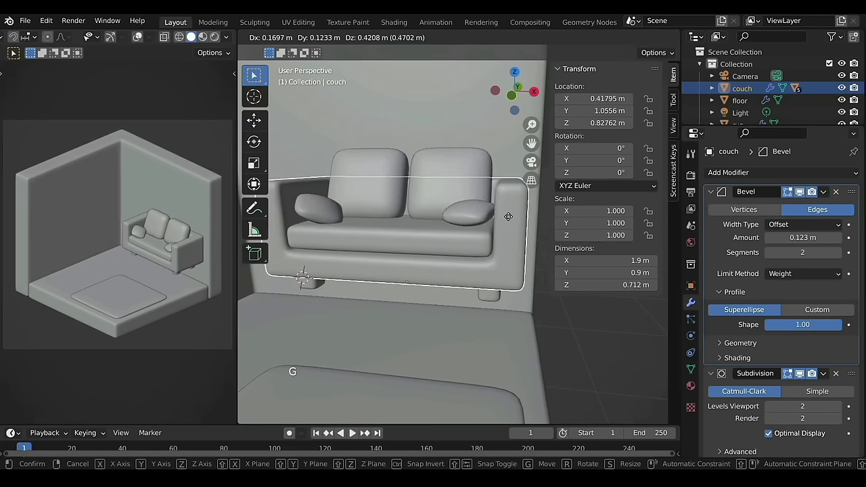
key("s")
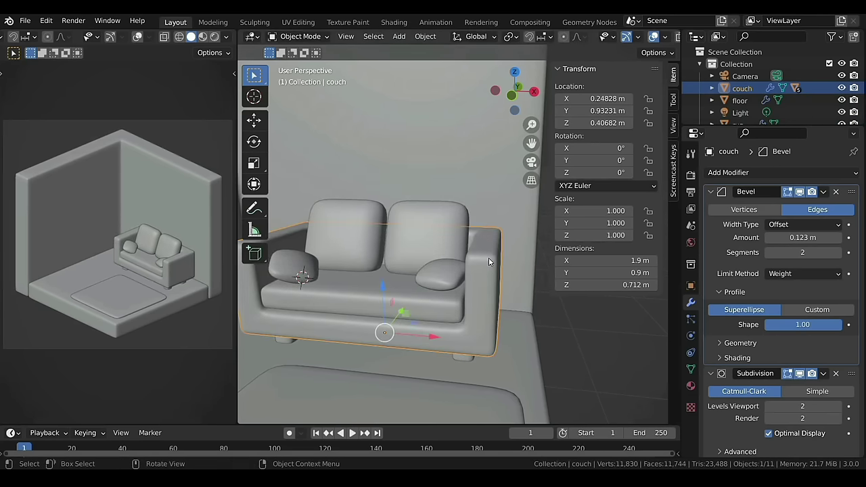
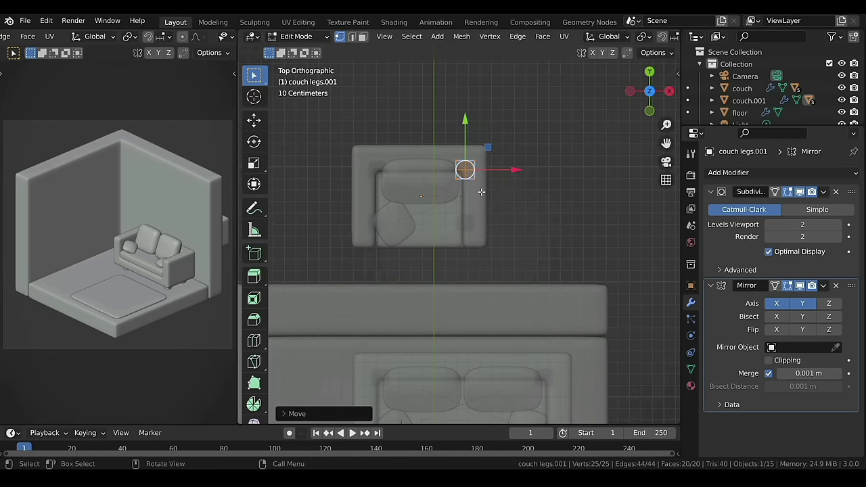
Step: Finish shaping the armchair, select its whole hierarchy, move it beside the couch and rotate it 90°
key("alt+z")
key("Tab")
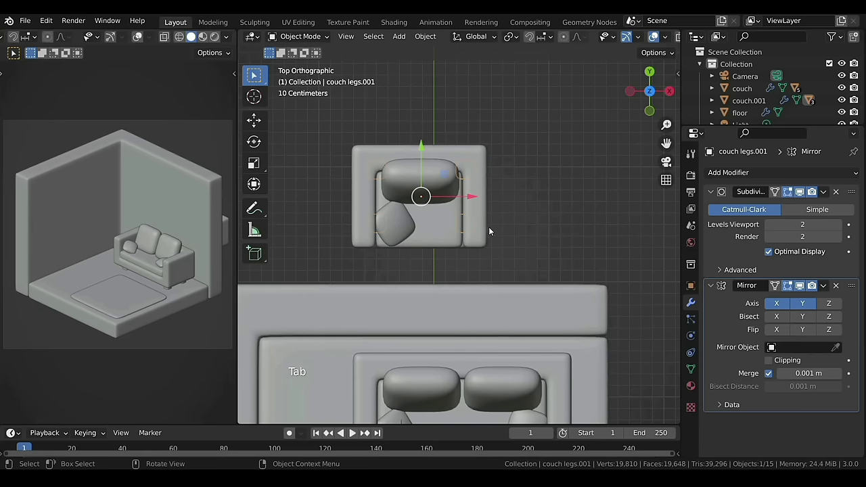
left_click(487, 163)
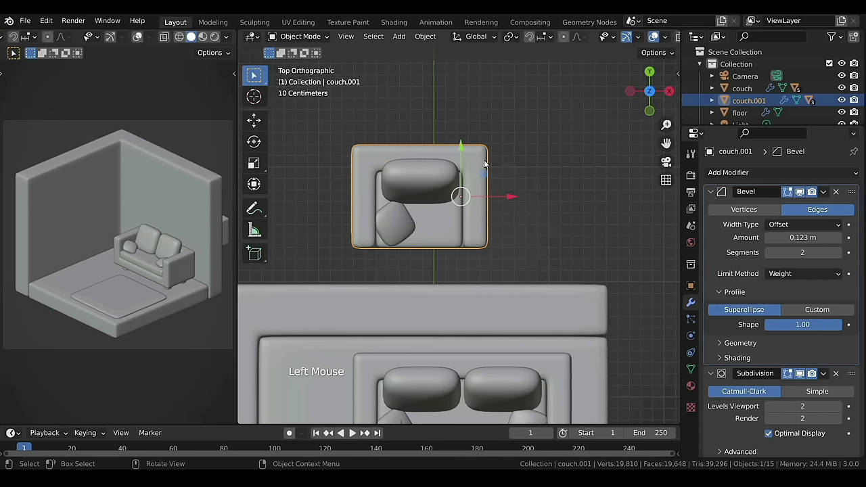
key("shift+]")
scroll("down", 3)
left_click(448, 220)
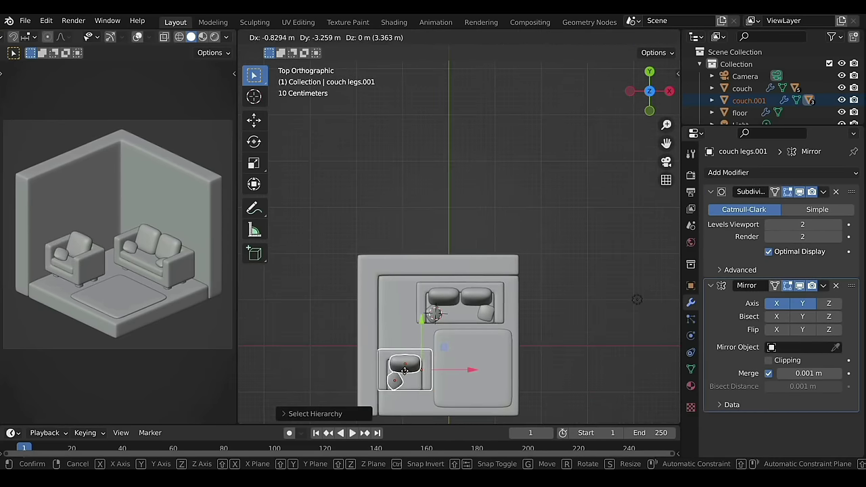
key("r")
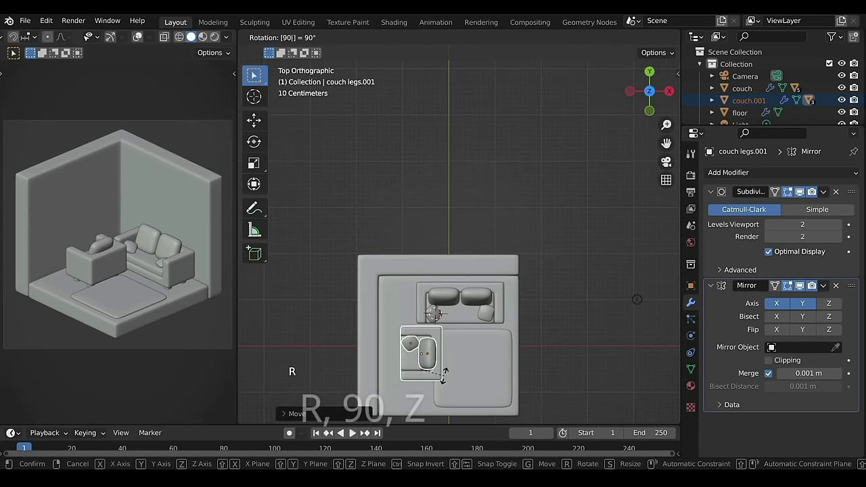
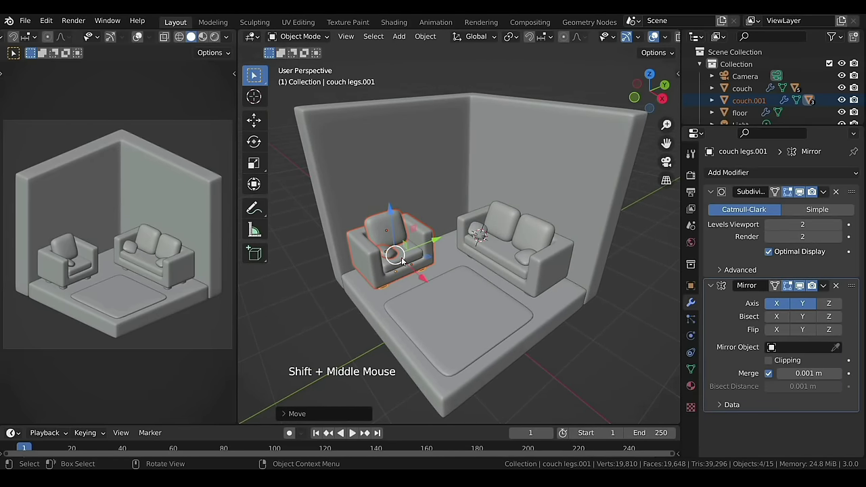
Step: Inspect the armchair and room in perspective from several angles
middle_click(404, 295)
left_click(524, 258)
middle_click(518, 261)
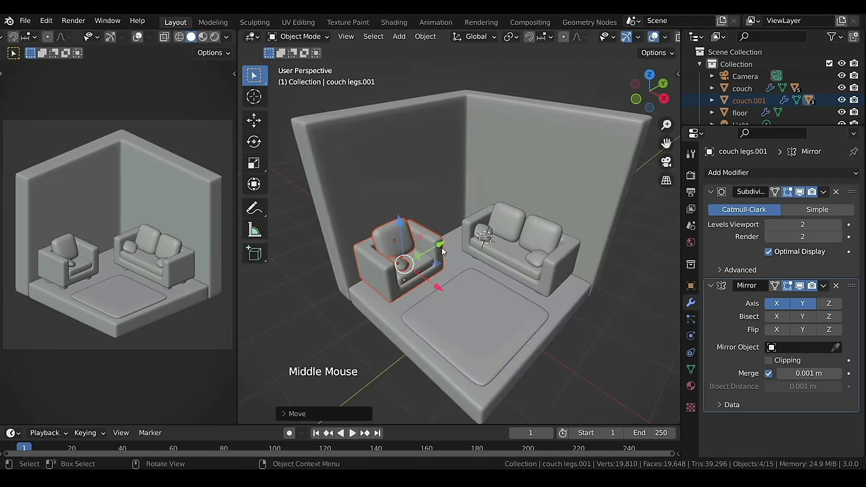
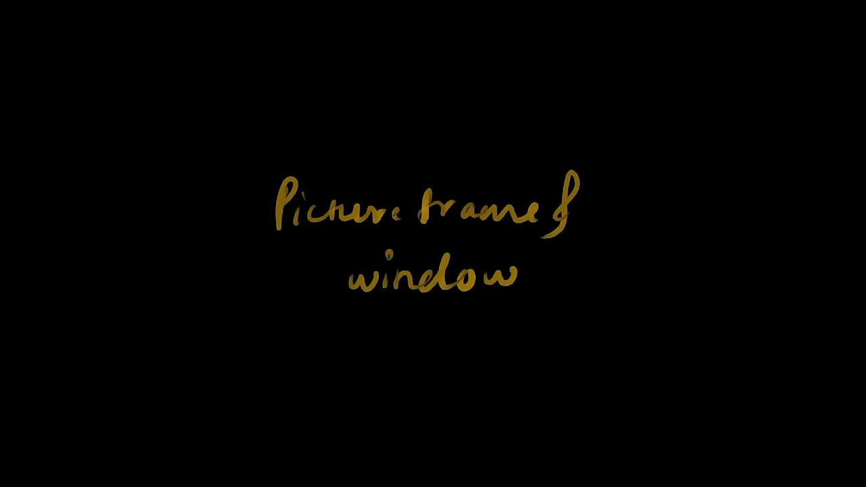
scroll("down", 3)
right_click(521, 173)
Step: Add a cube, flatten it to a 1.5 × 0.8 m panel on the wall, apply scale and inset its front face as a frame
key("shift+a")
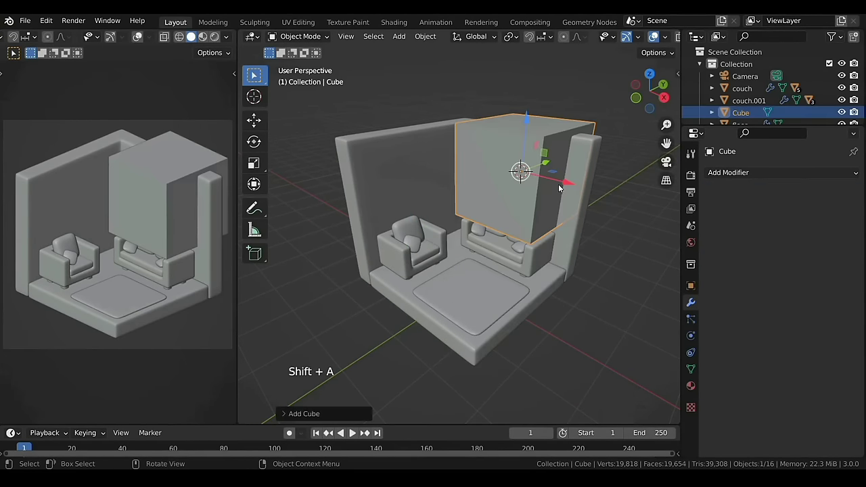
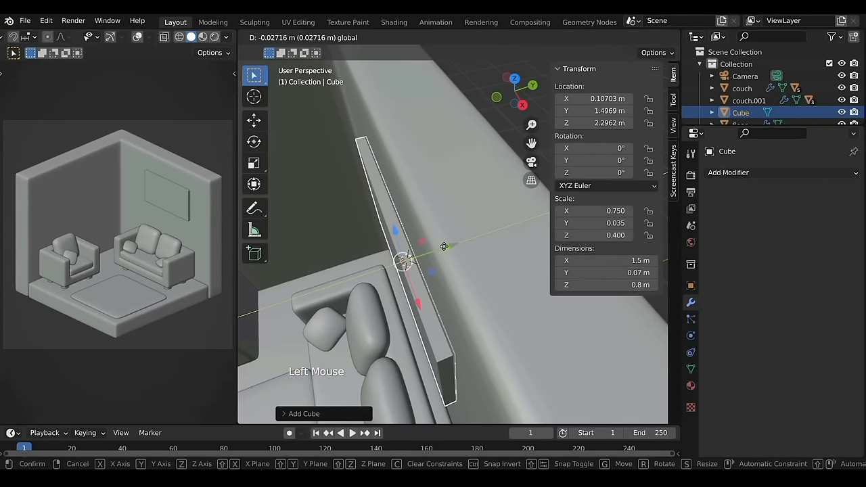
middle_click(455, 313)
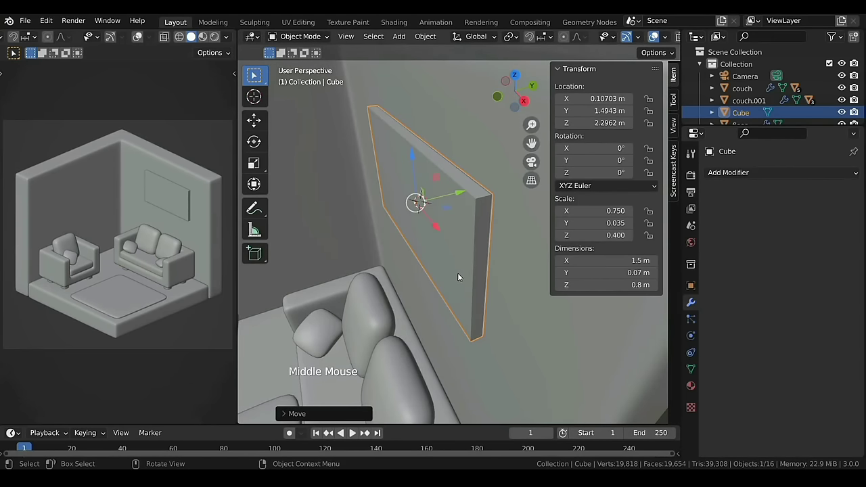
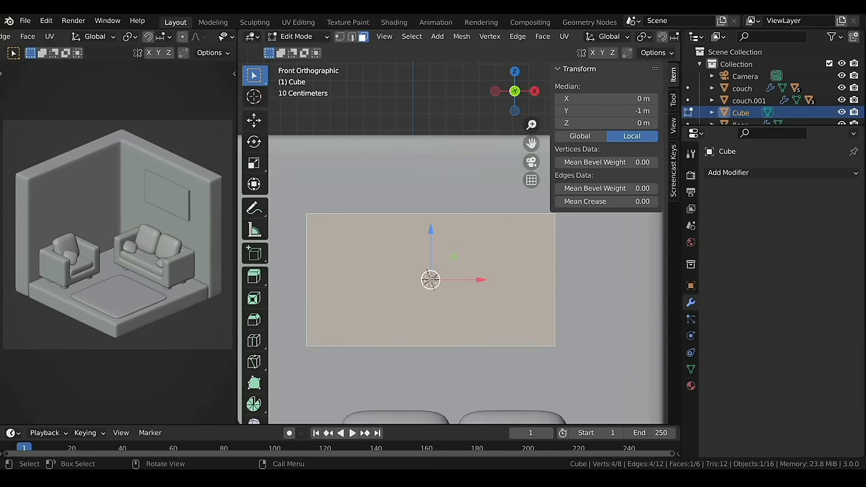
key("Tab")
key("ctrl+a")
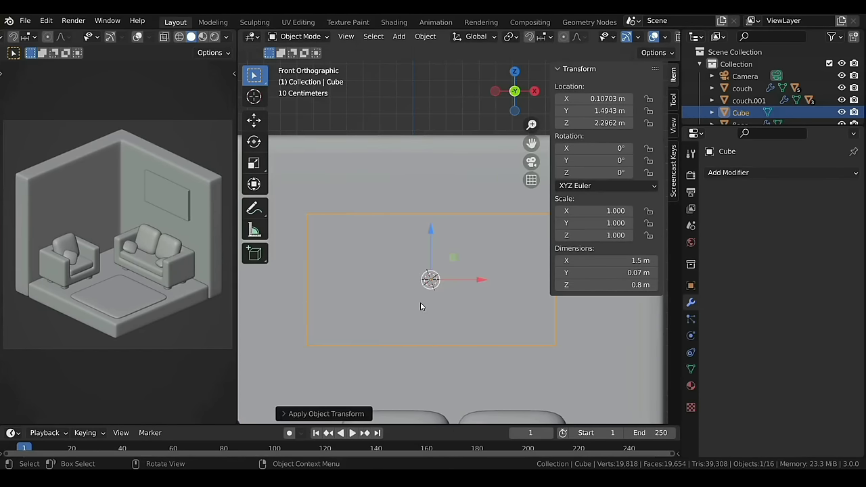
key("Tab")
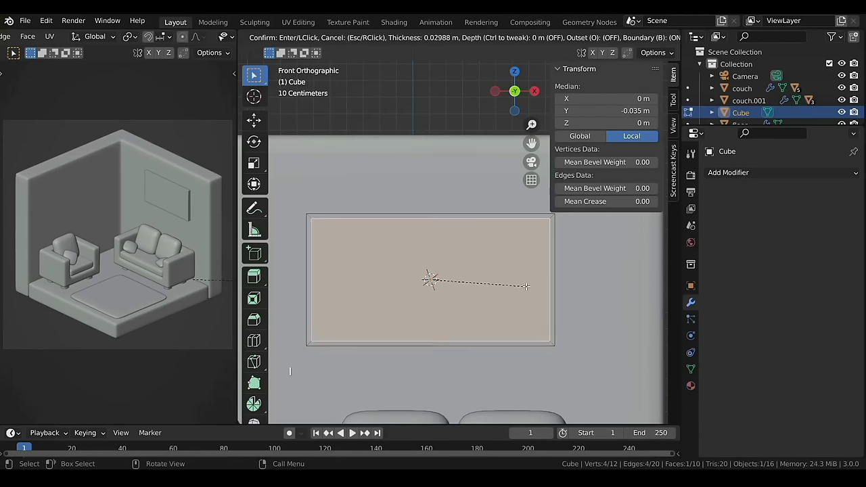
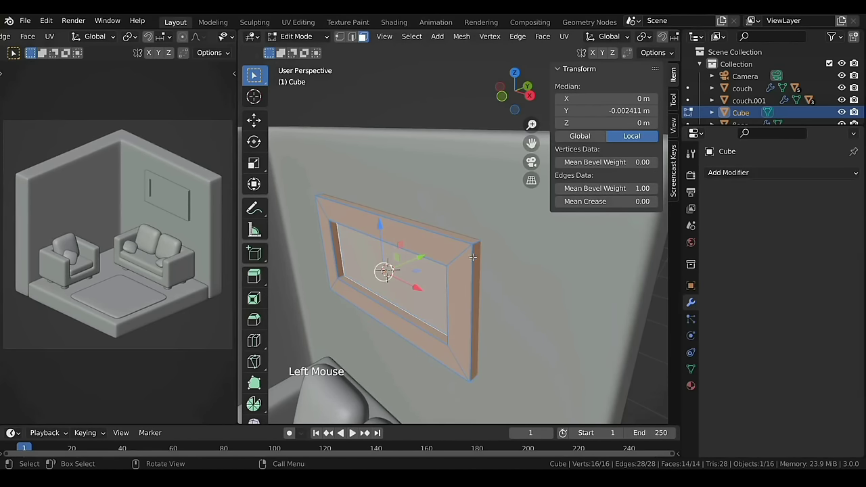
key("Tab")
Step: With the frame selected, make the wall active and bring up Ctrl+L to copy its modifiers
left_click(473, 193)
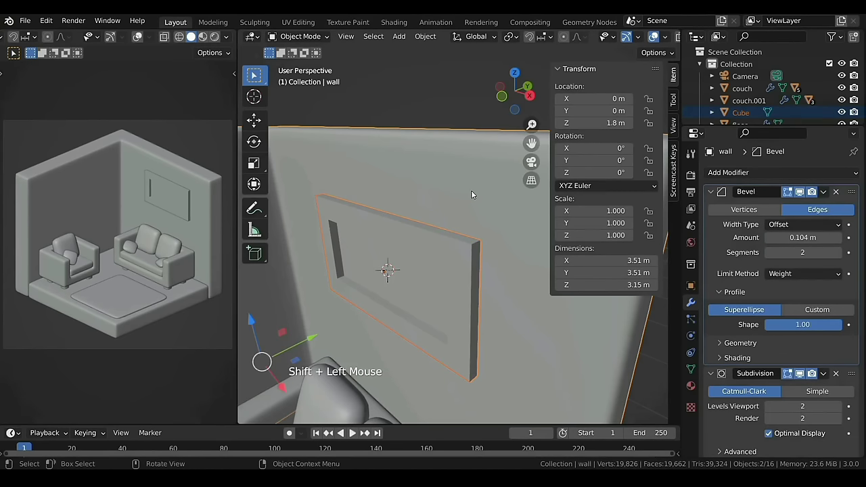
key("ctrl+l")
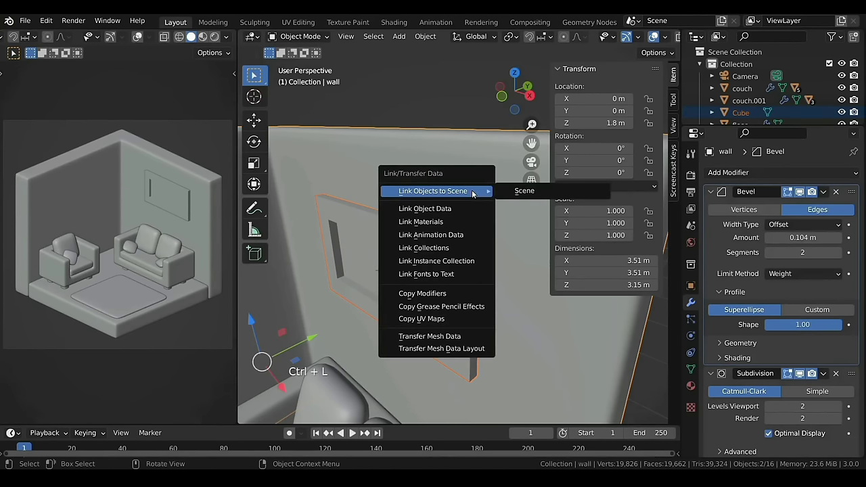
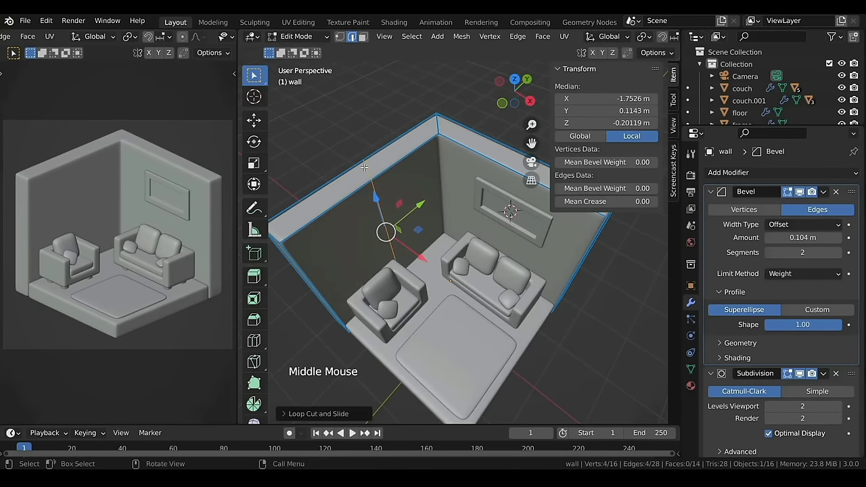
Step: Scale the window edge loops, bridge them through the wall and give the edges 0.5 bevel weight
key("s")
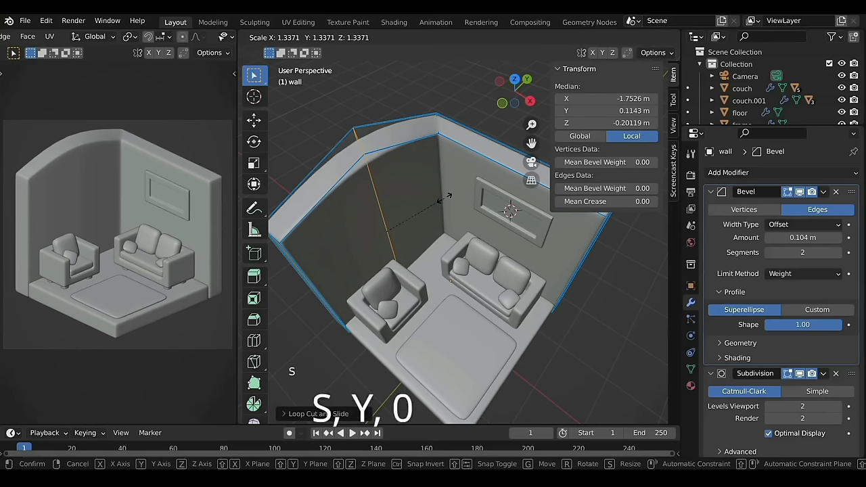
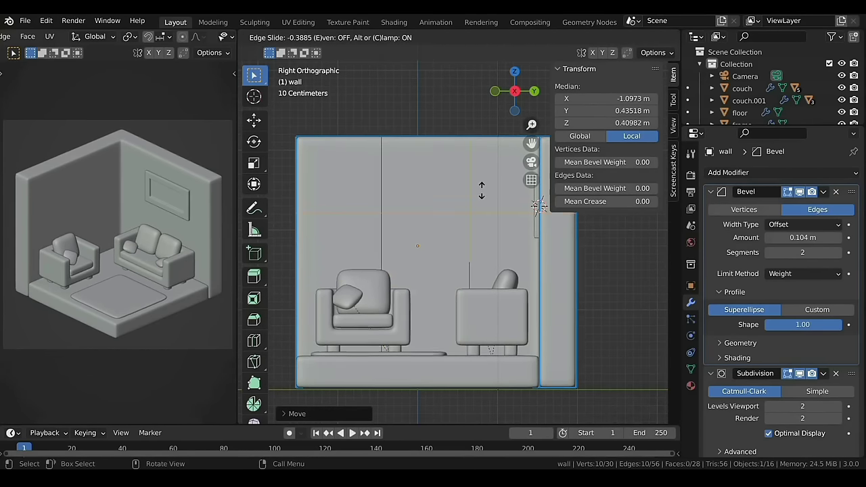
key("ctrl+b")
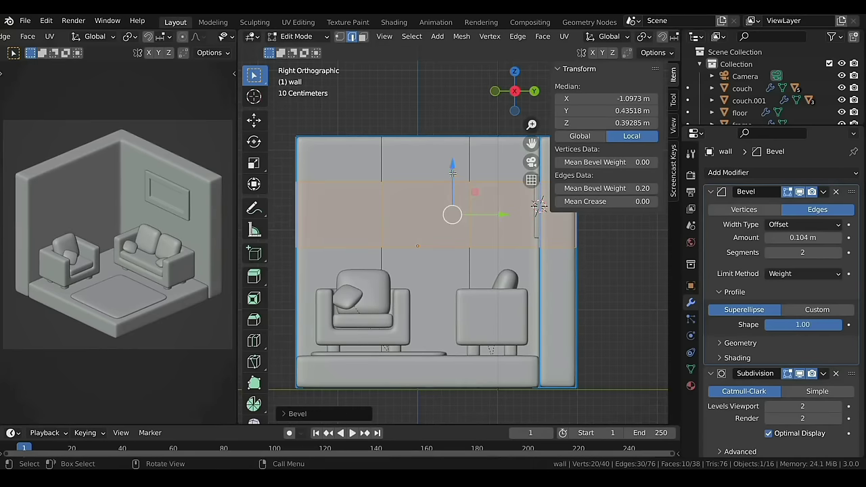
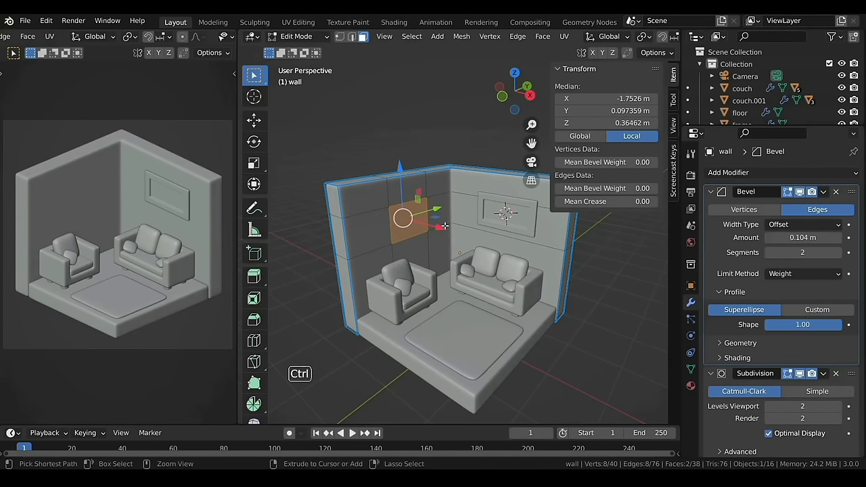
key("ctrl+e")
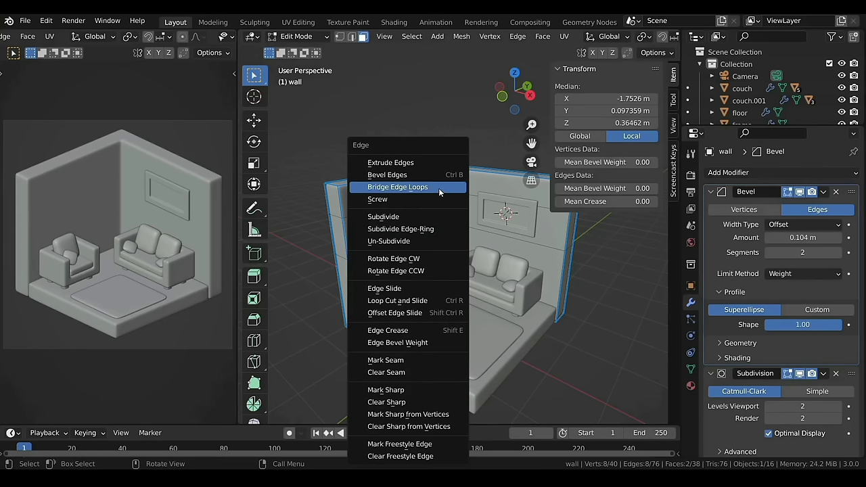
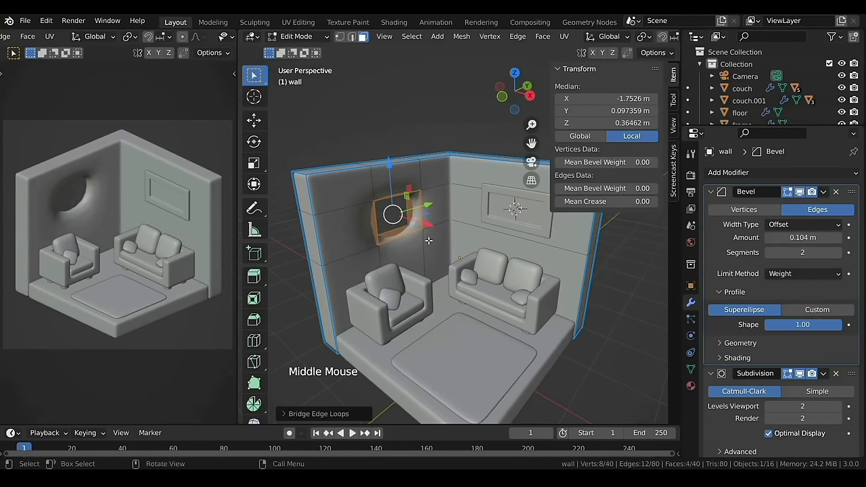
key("a")
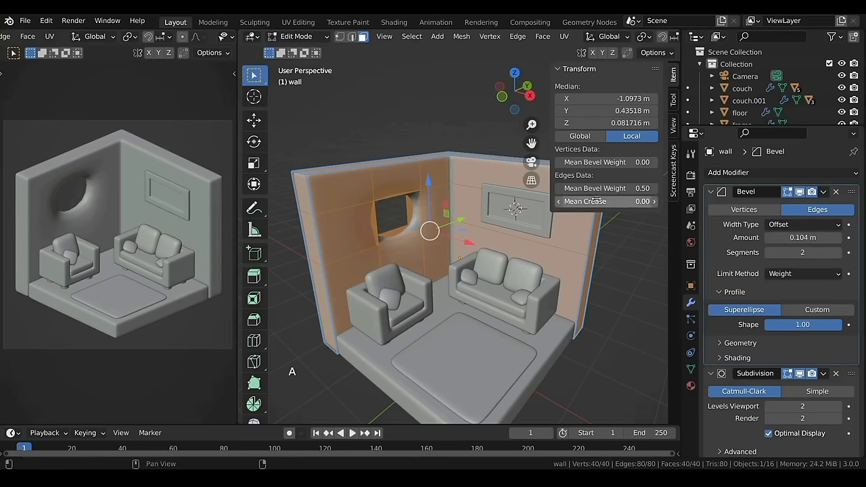